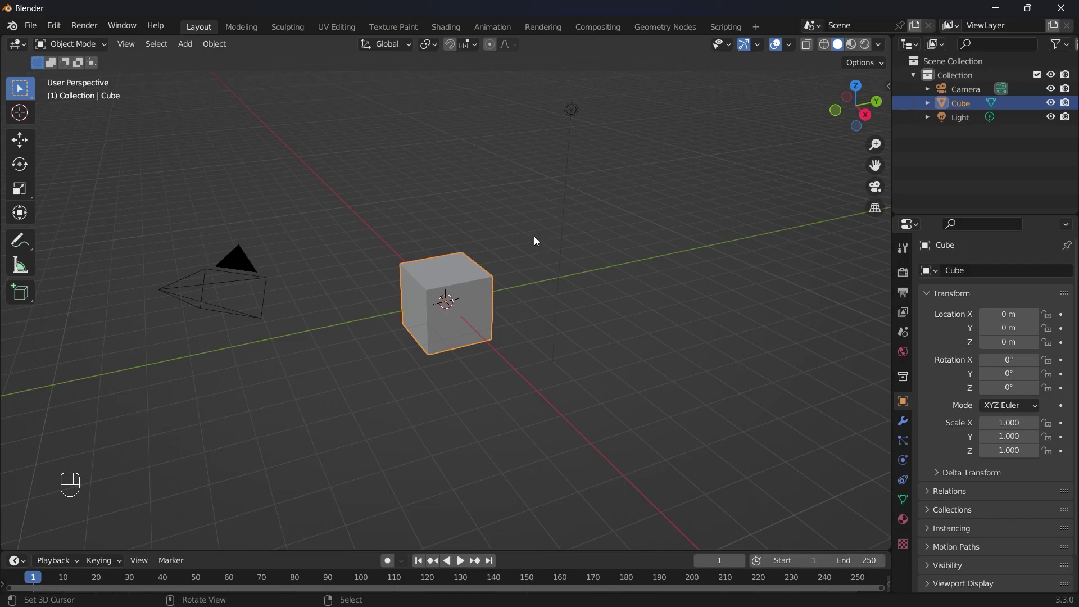
- Delete the default cube and light, leaving the scene empty
key("x")
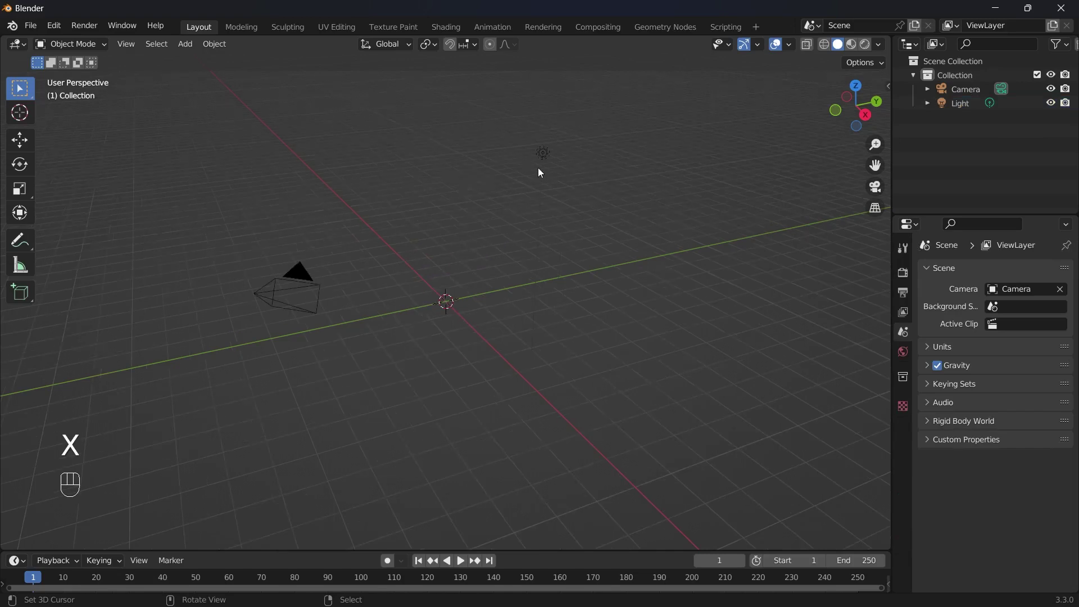
key("x")
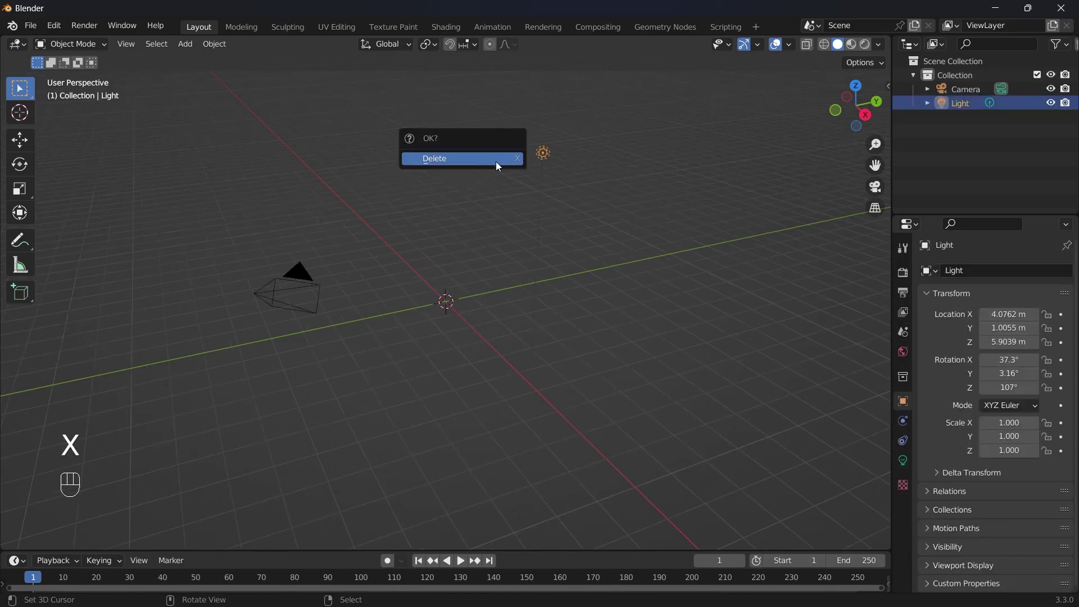
left_click_drag(428, 197, 304, 468)
right_click(426, 229)
- Add the side-view Spartan helmet reference image as an image empty
key("shift+a")
left_click_drag(462, 325, 301, 361)
right_click(241, 478)
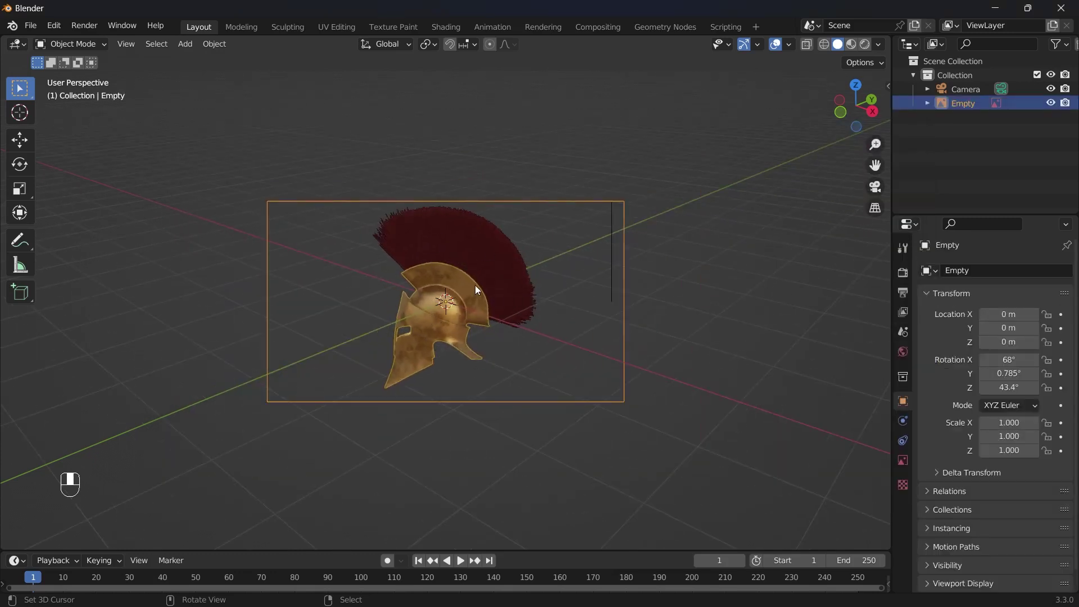
- Duplicate the reference empty, reset its rotation and stand it upright 90° on X
key("shift+a")
left_click_drag(477, 303, 496, 249)
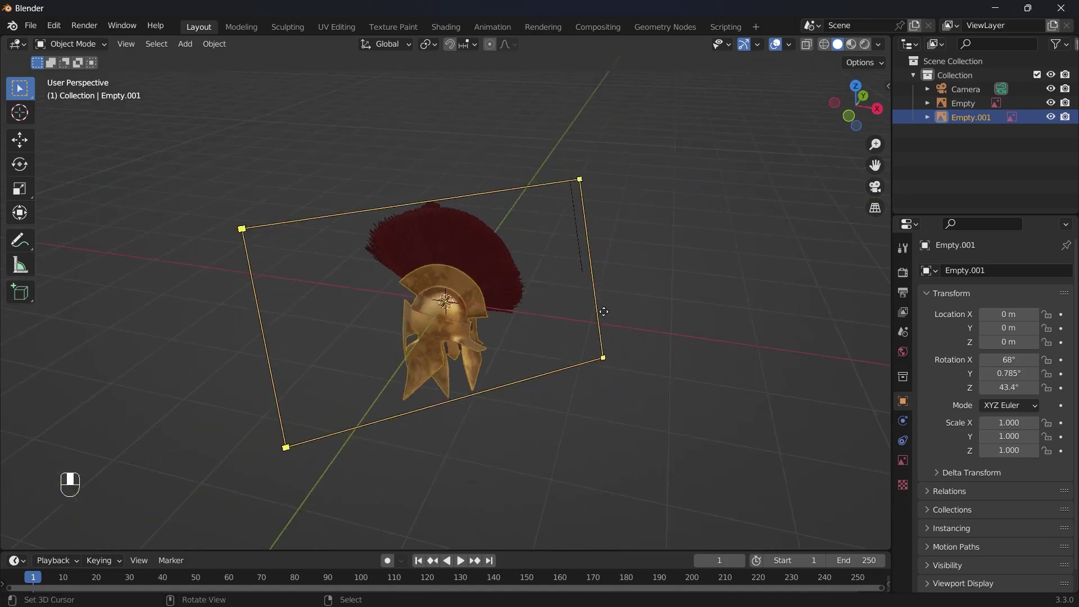
key("alt+r")
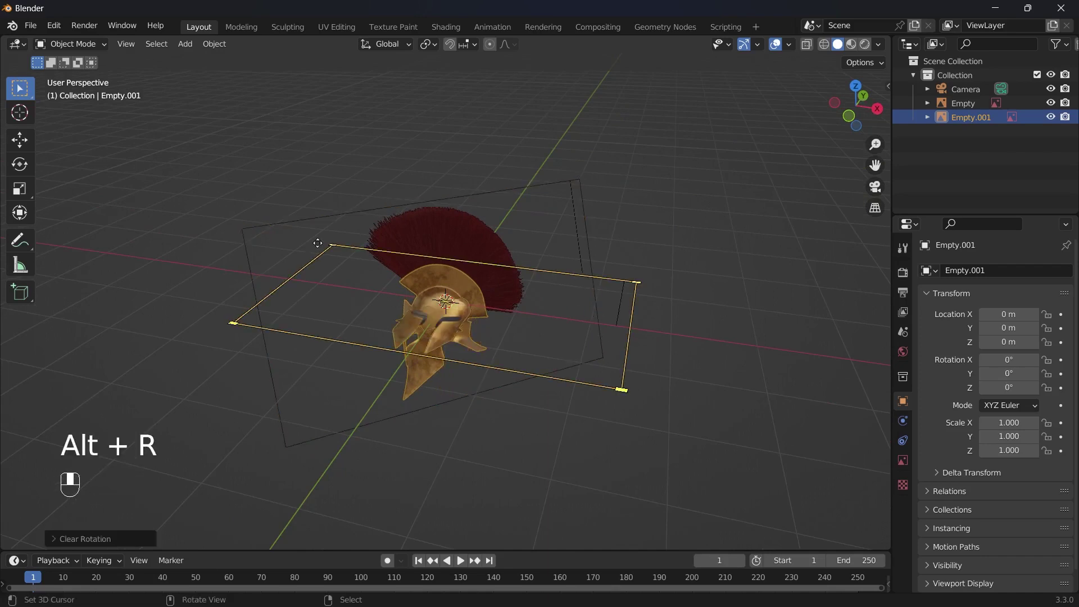
key("r")
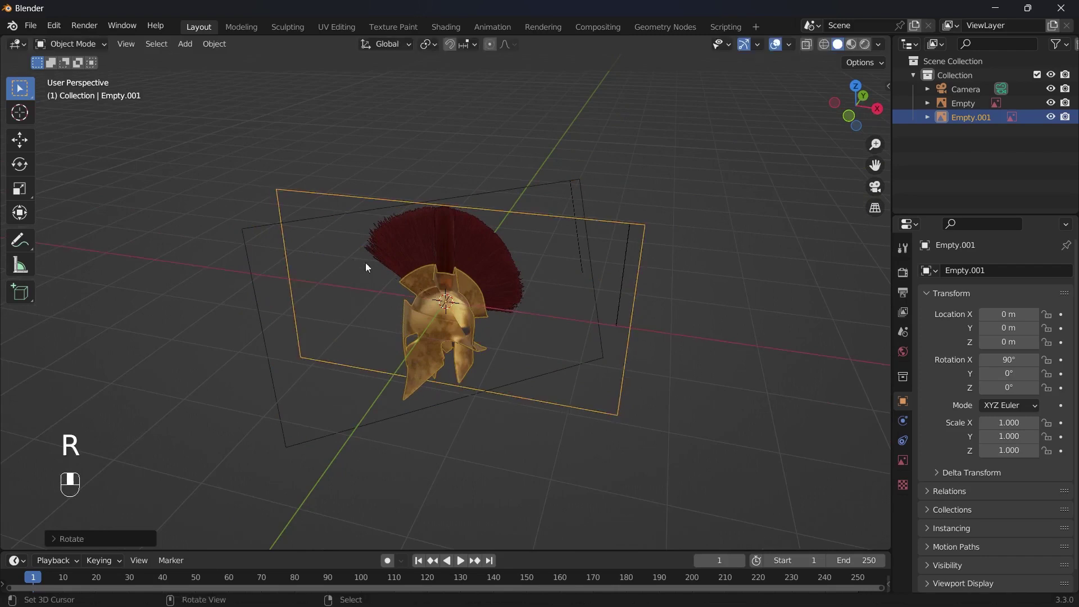
left_click_drag(271, 272, 459, 236)
- Assign the front-view helmet image to the duplicate and move it back behind the side view
key("g")
key("g")
left_click(459, 235)
left_click_drag(459, 235, 372, 226)
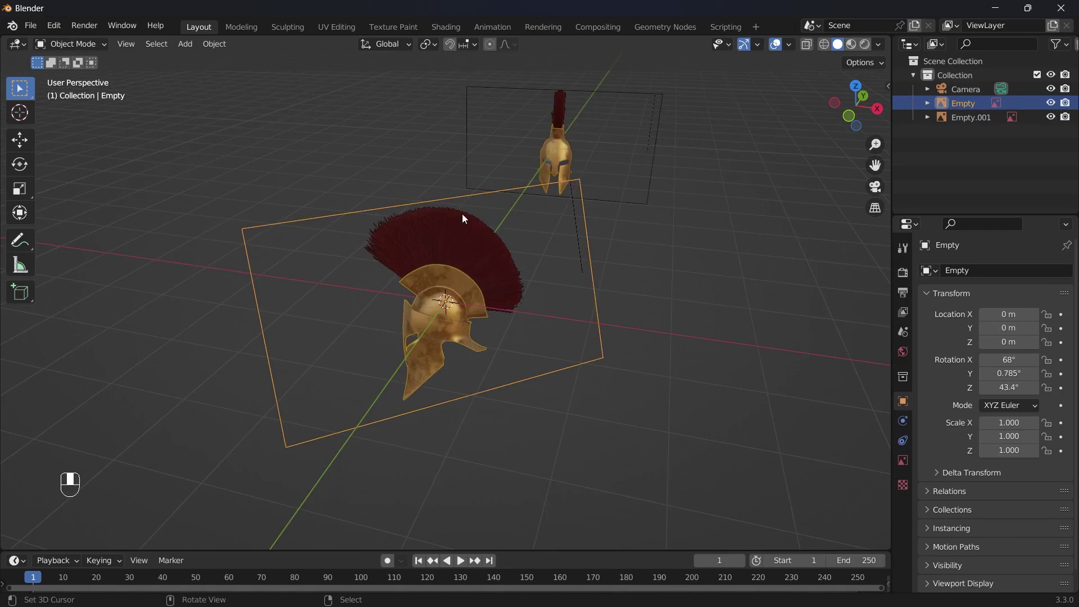
- Stand the side reference upright, turn it 90° on Z to face sideways and move it along X
key("alt+r")
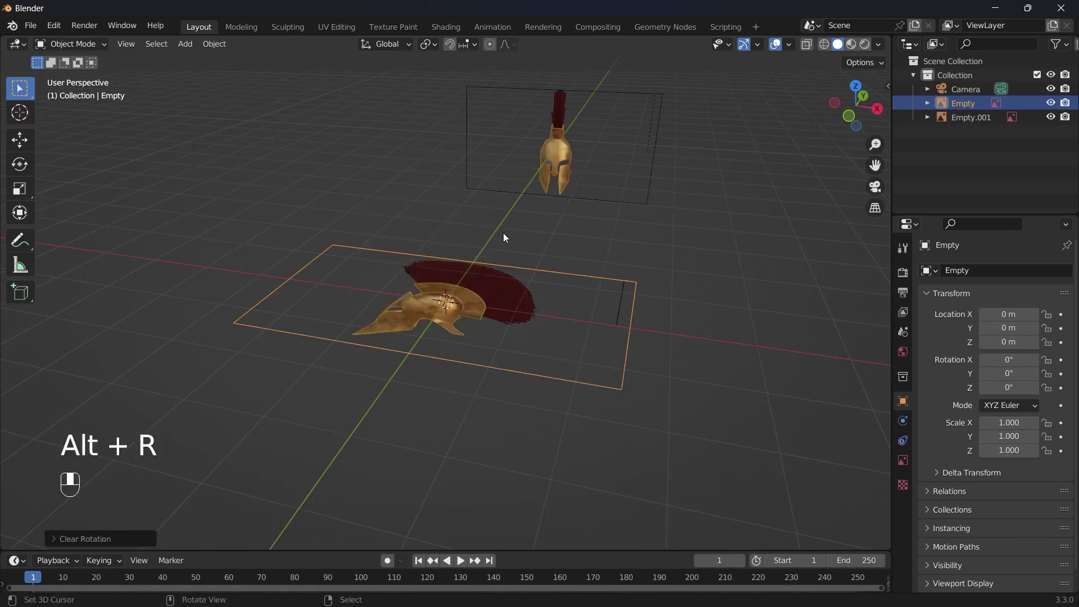
key("r")
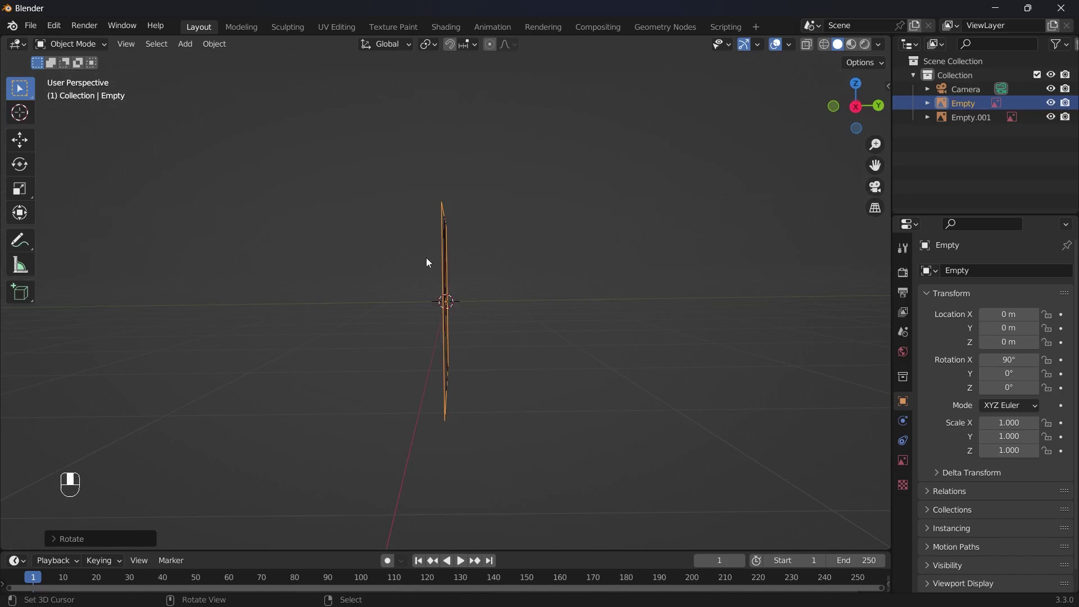
key("`")
key("r")
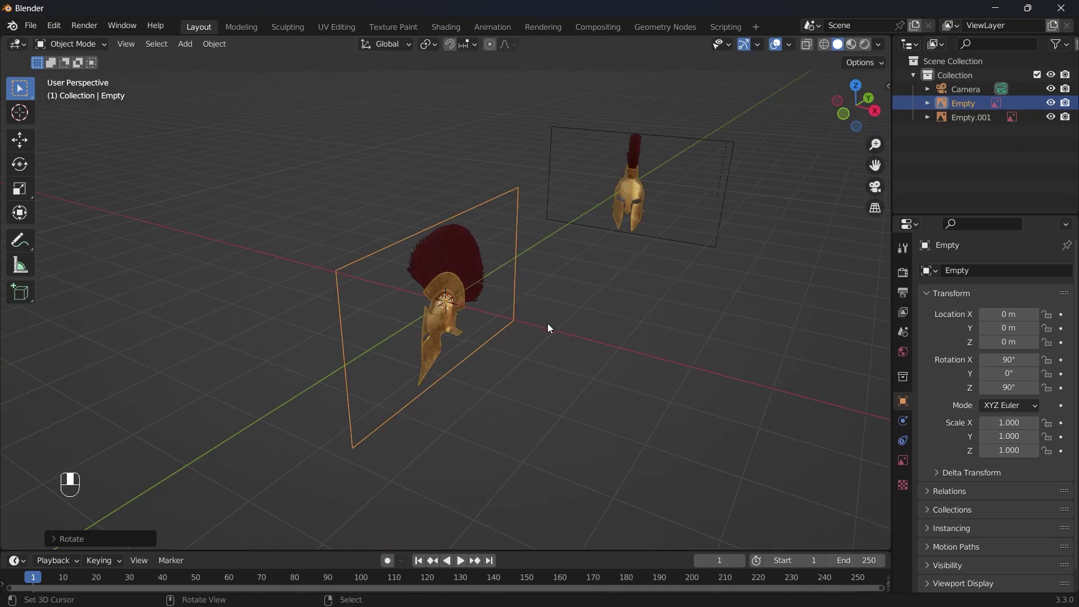
key("g")
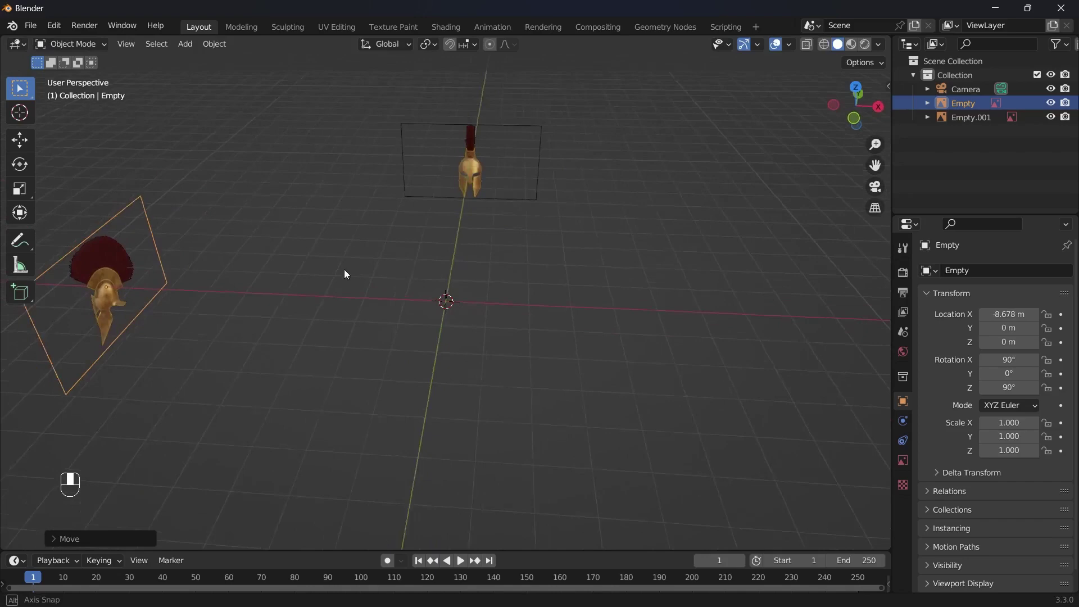
key("Escape")
- Check the references from front and perspective views, then add a plane at the origin
key("`")
key("`")
left_click(603, 334)
left_click(810, 272)
middle_click(809, 273)
key("`")
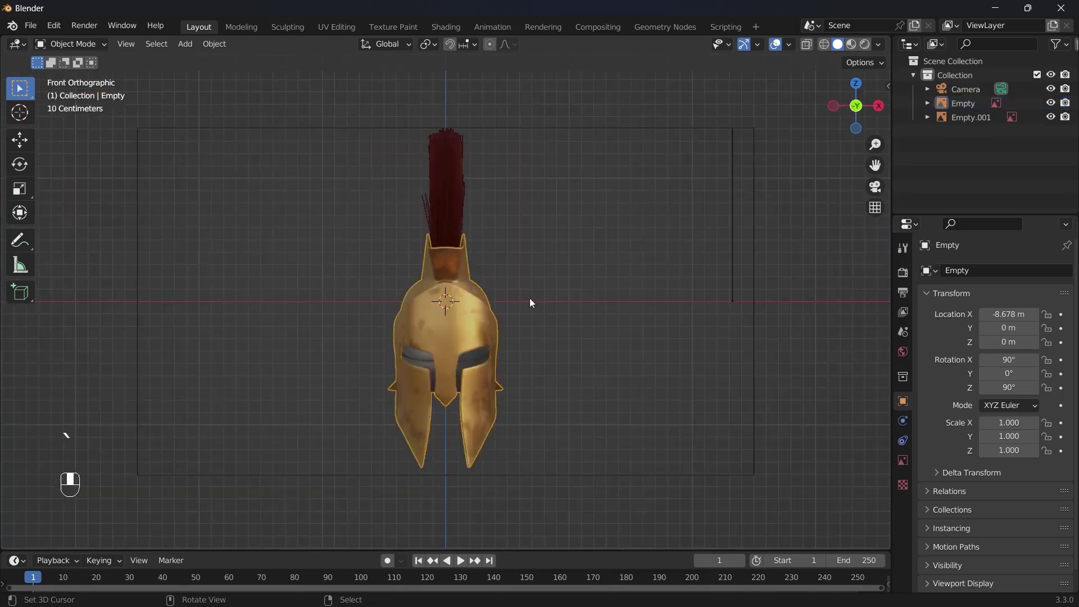
key("`")
key("`")
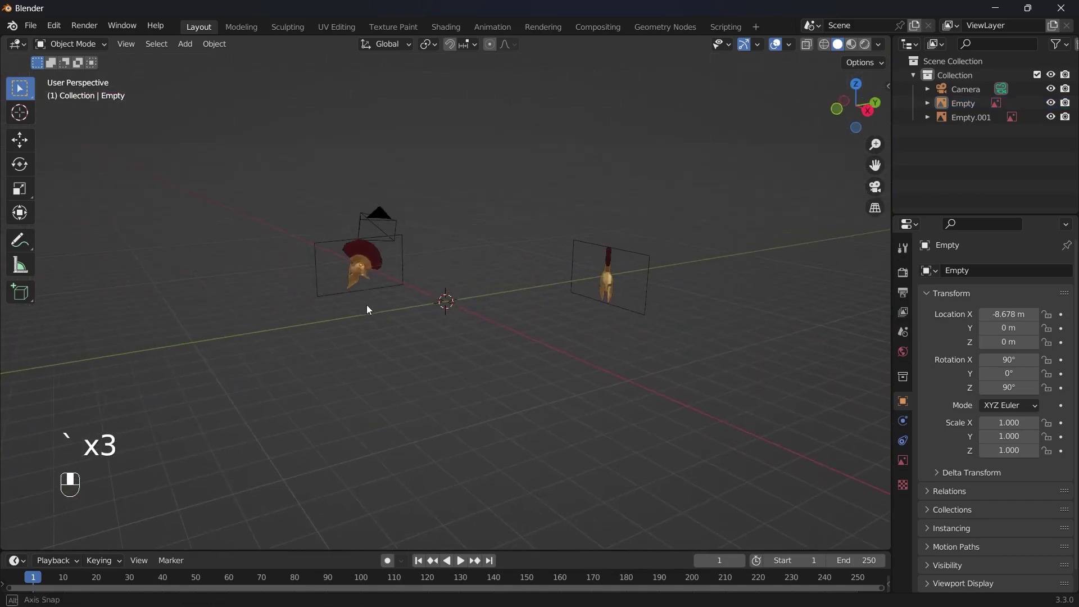
key("`")
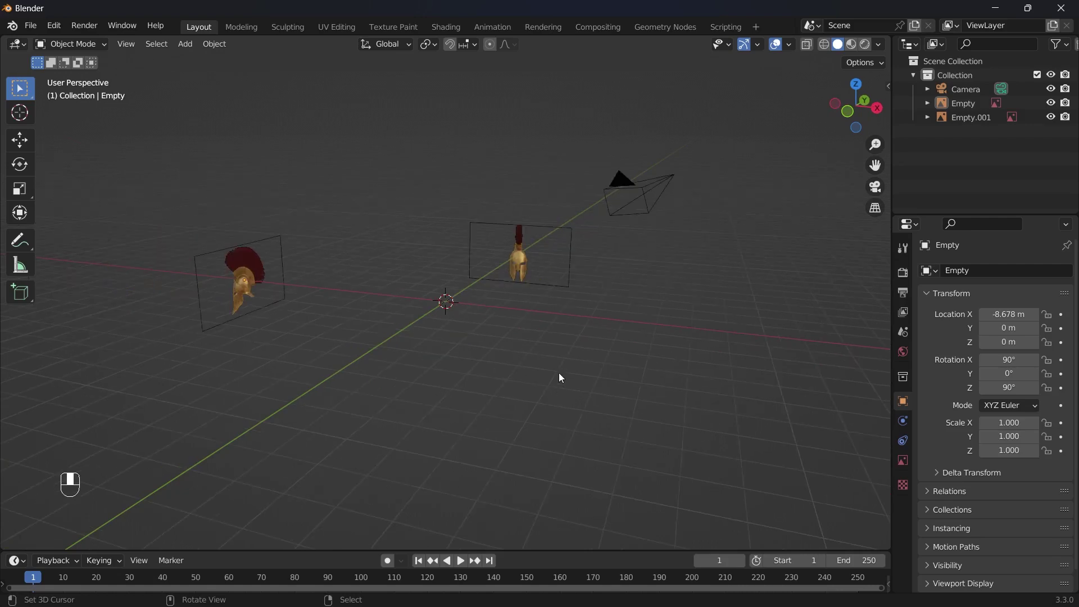
key("shift+a")
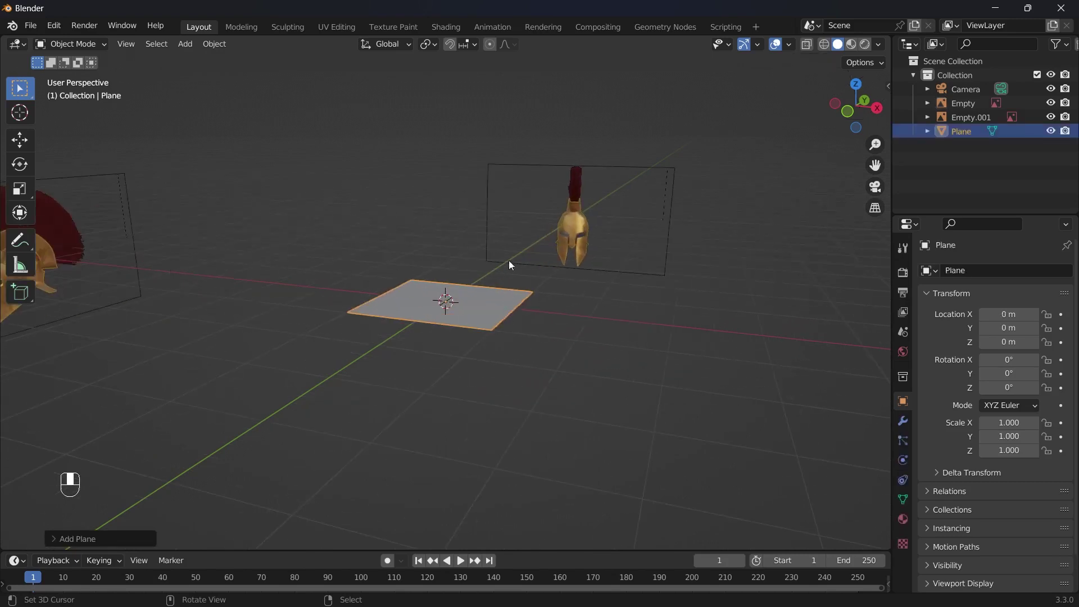
key("`")
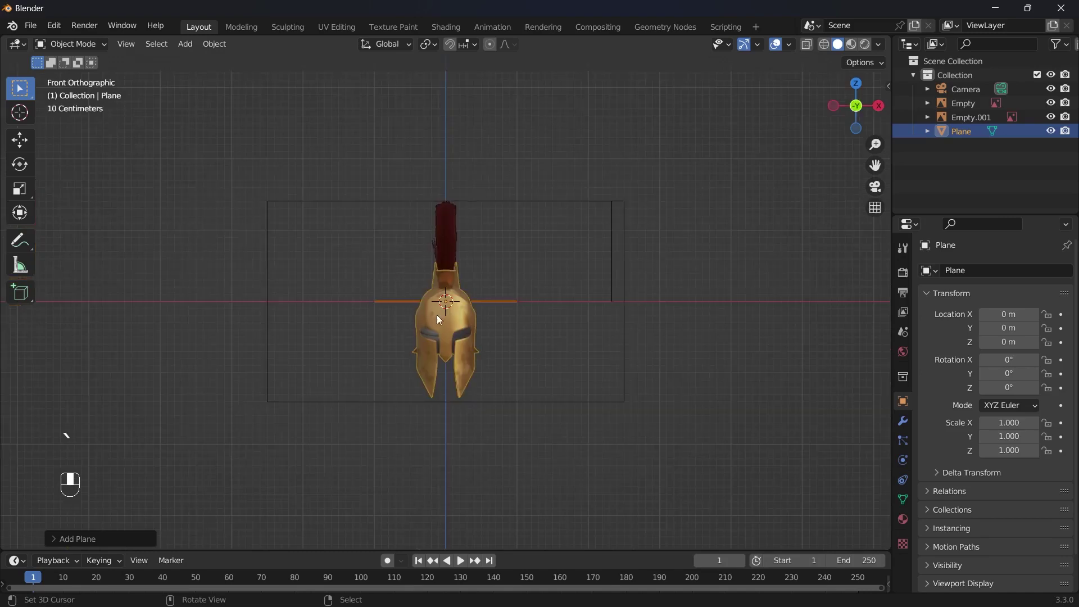
left_click_drag(367, 341, 188, 203)
left_click(189, 203)
left_click_drag(188, 202, 677, 199)
left_click(678, 199)
left_click_drag(678, 199, 677, 275)
key("shift+a")
left_click_drag(677, 275, 618, 341)
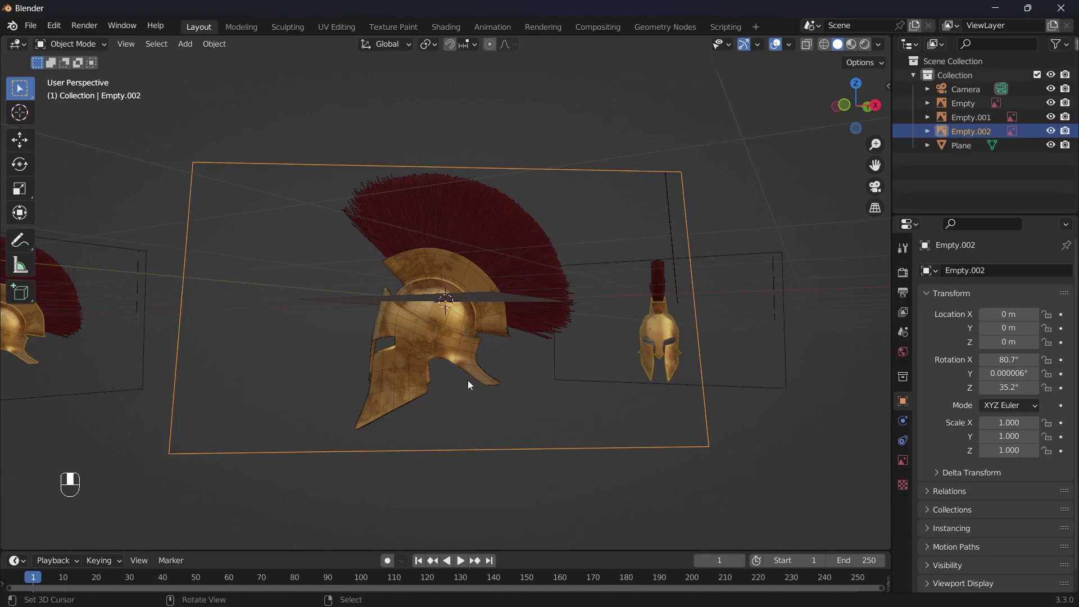
left_click_drag(478, 306, 441, 241)
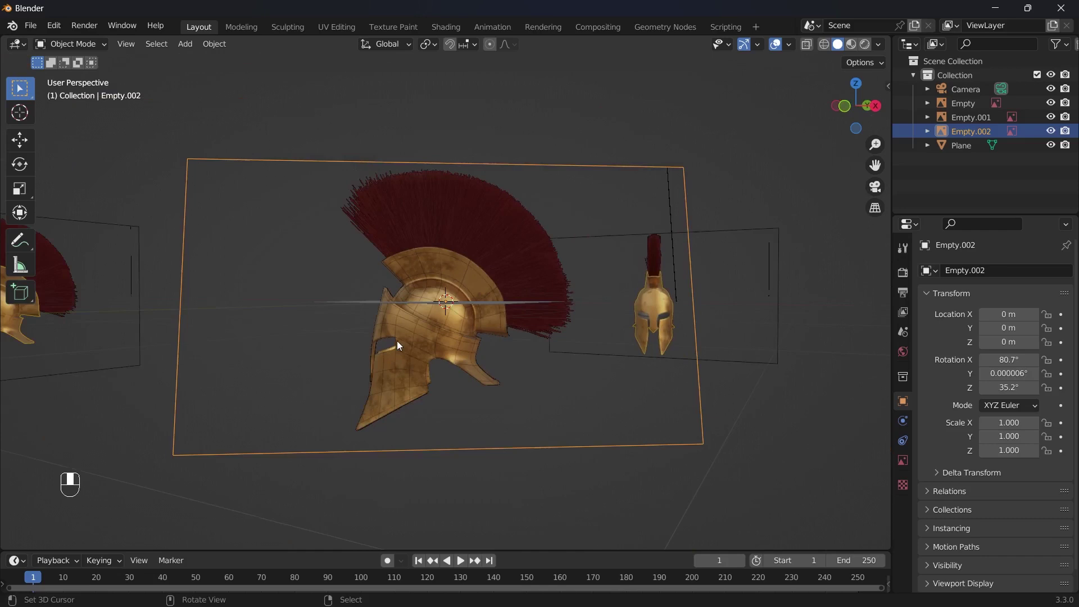
left_click_drag(449, 364, 758, 271)
left_click_drag(759, 271, 541, 323)
key("x")
left_click_drag(541, 323, 181, 96)
key("`")
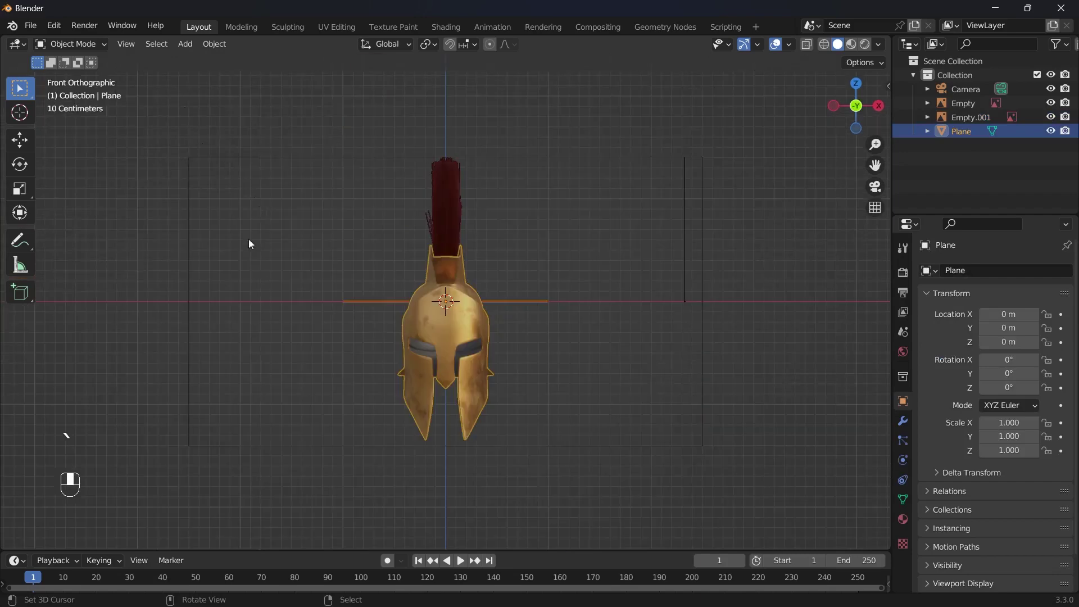
- Rotate the plane 90° on X to stand upright and view it straight from the front, zoomed in
key("`")
key("`")
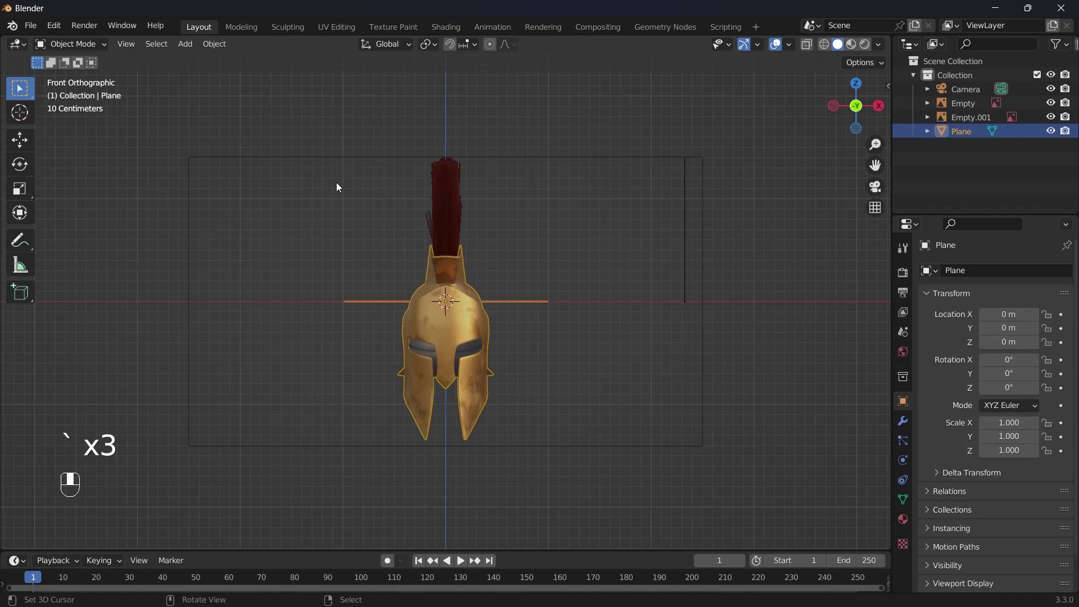
key("r")
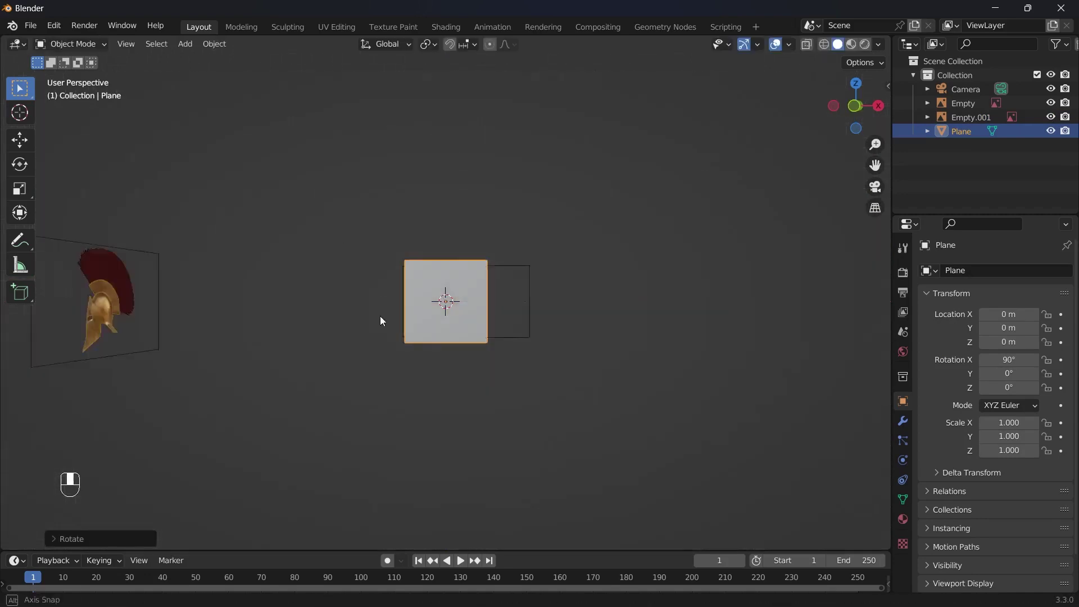
key("`")
key("`")
key("`")
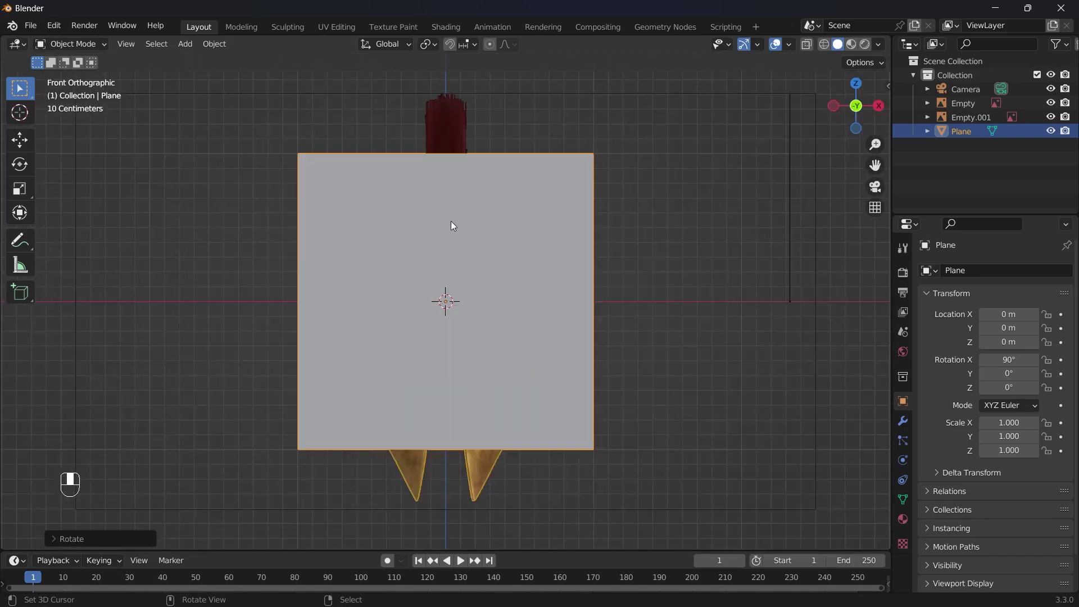
- Add a vertical centre loop cut in Edit Mode and select the plane's left face
key("Tab")
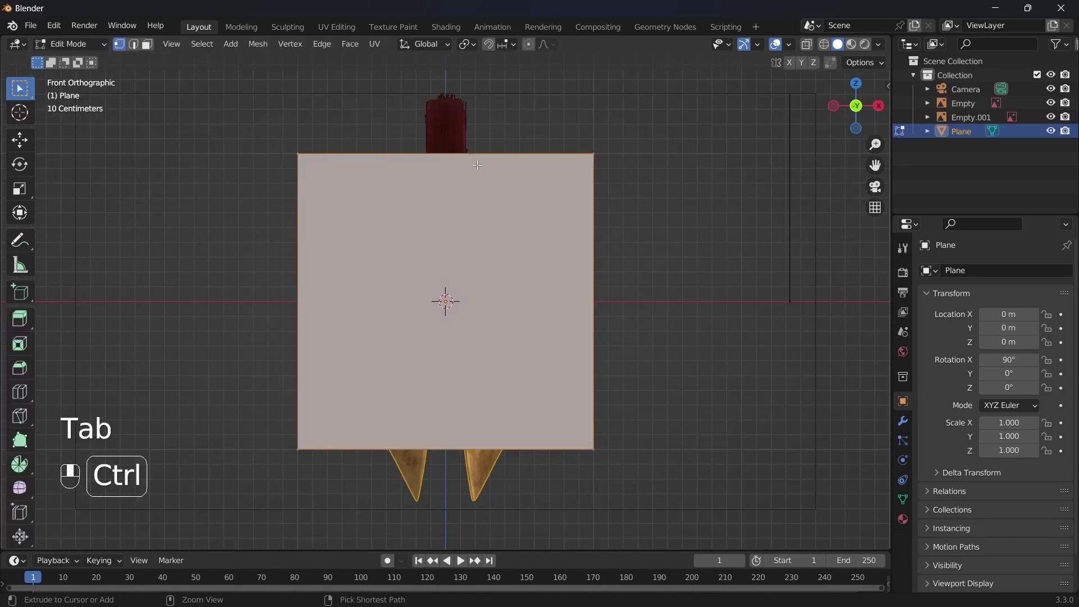
key("ctrl+r")
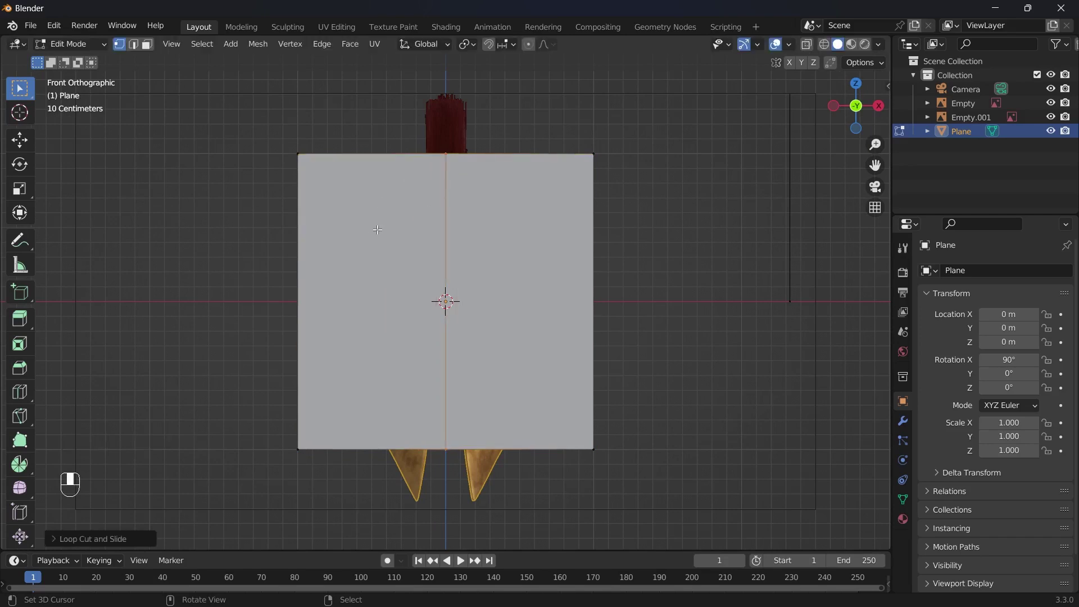
key("3")
left_click(400, 279)
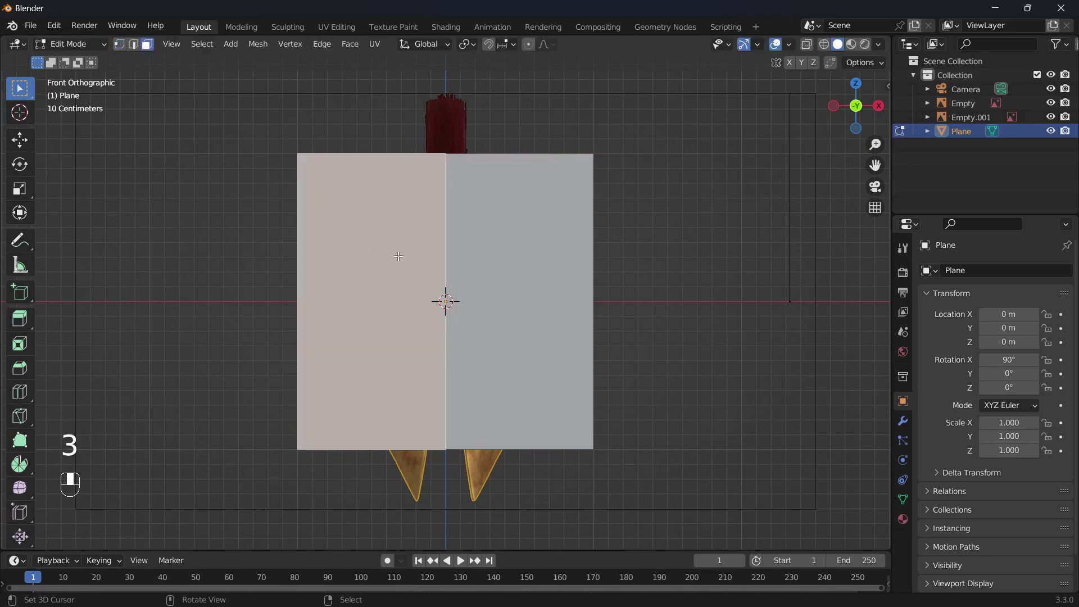
- Delete the left half and add a Mirror modifier on X with Clipping enabled
key("x")
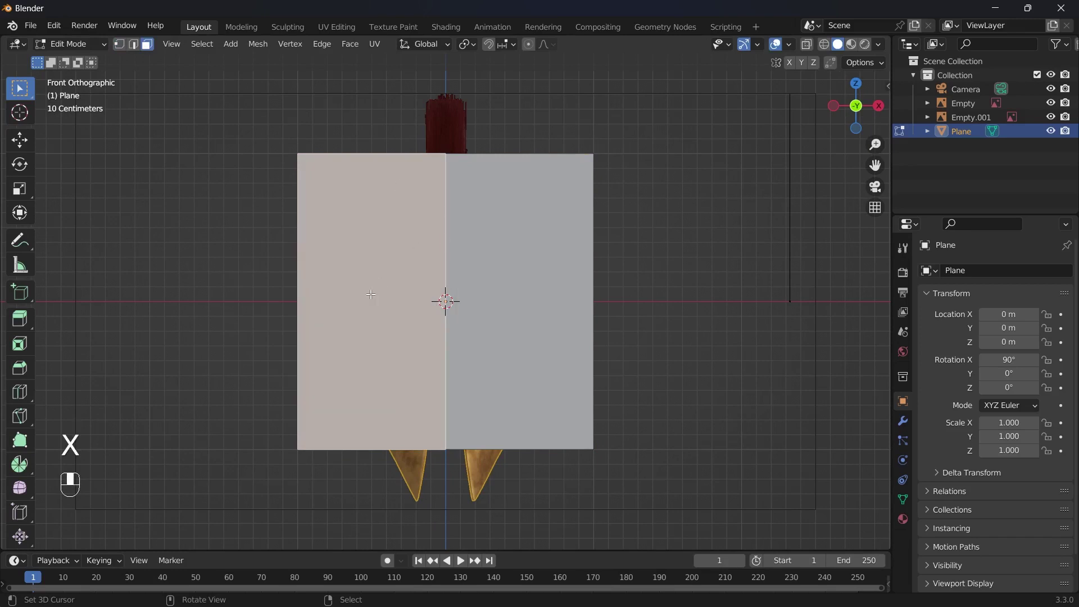
key("x")
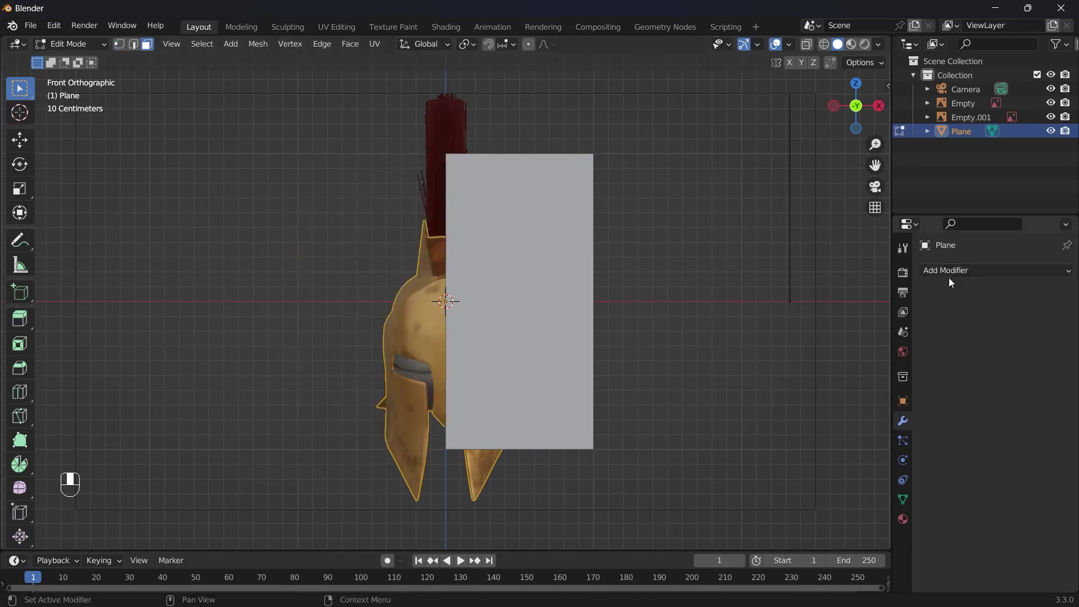
left_click_drag(958, 275, 994, 382)
left_click_drag(786, 434, 994, 382)
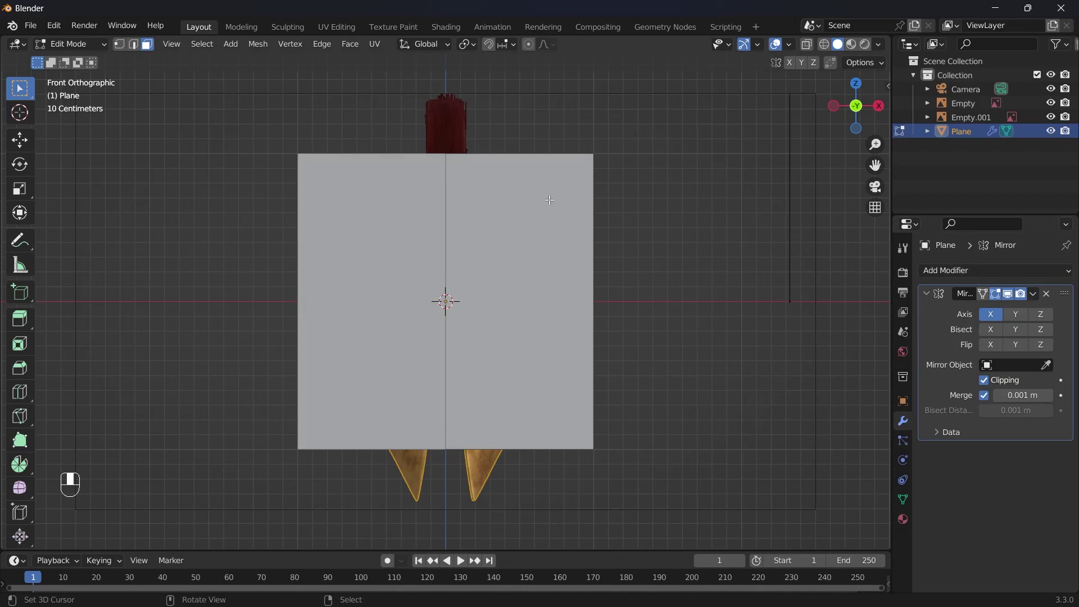
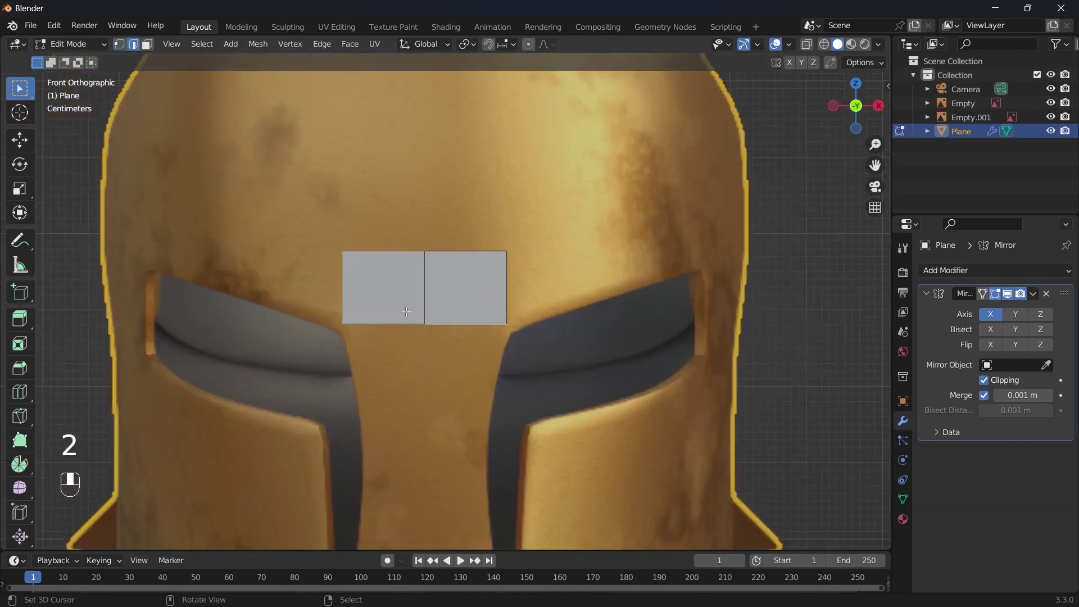
- Cut, extrude and drag the plane's vertices down over the nose guard into a pointed tip, using X-ray
key("e")
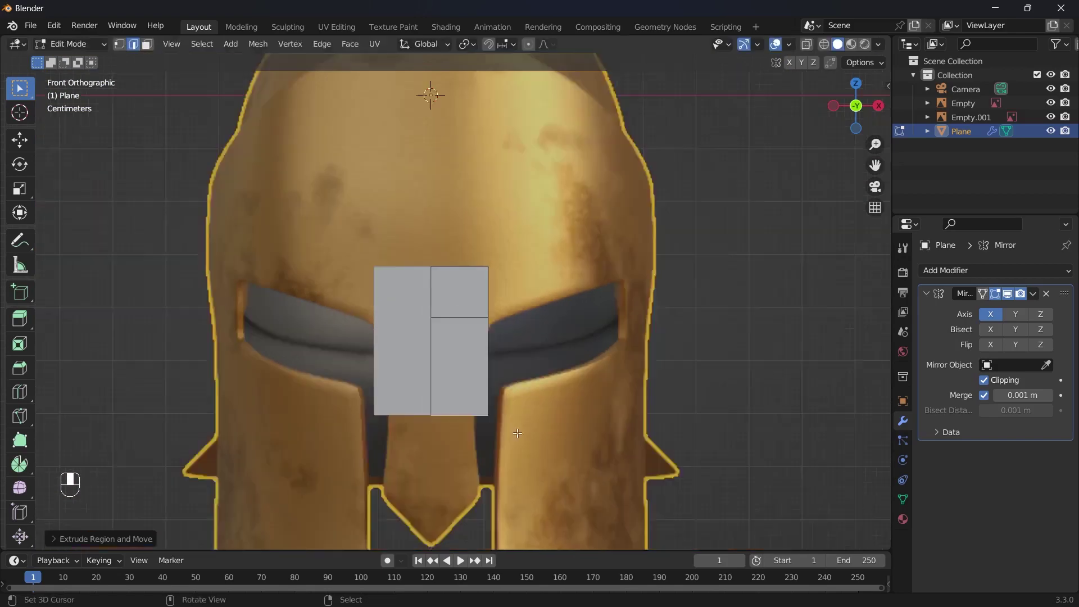
left_click_drag(506, 378, 509, 323)
left_click_drag(509, 312, 470, 184)
left_click_drag(470, 183, 469, 197)
key("g")
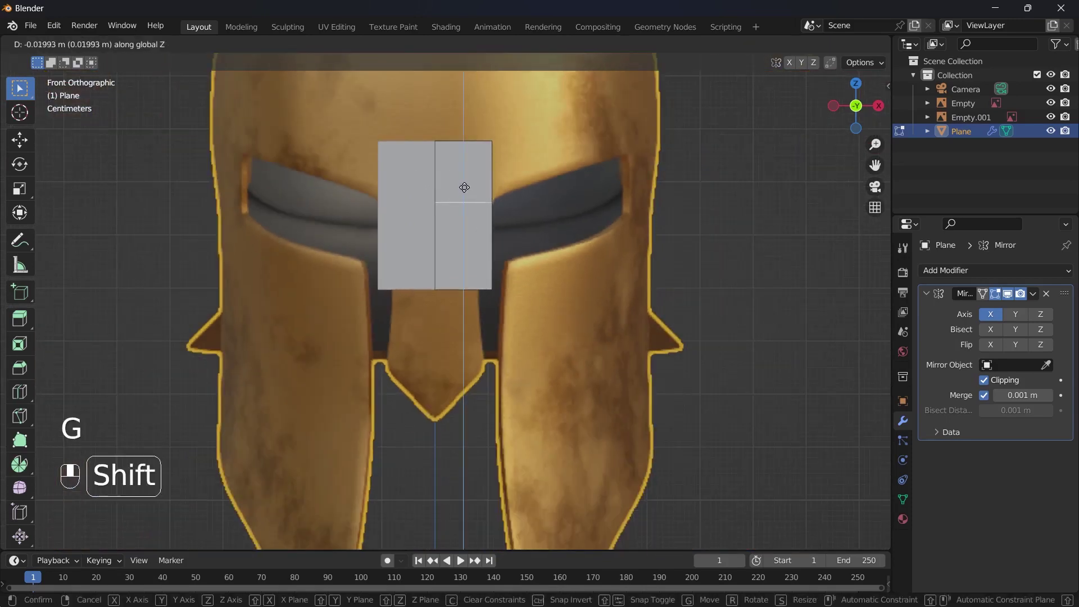
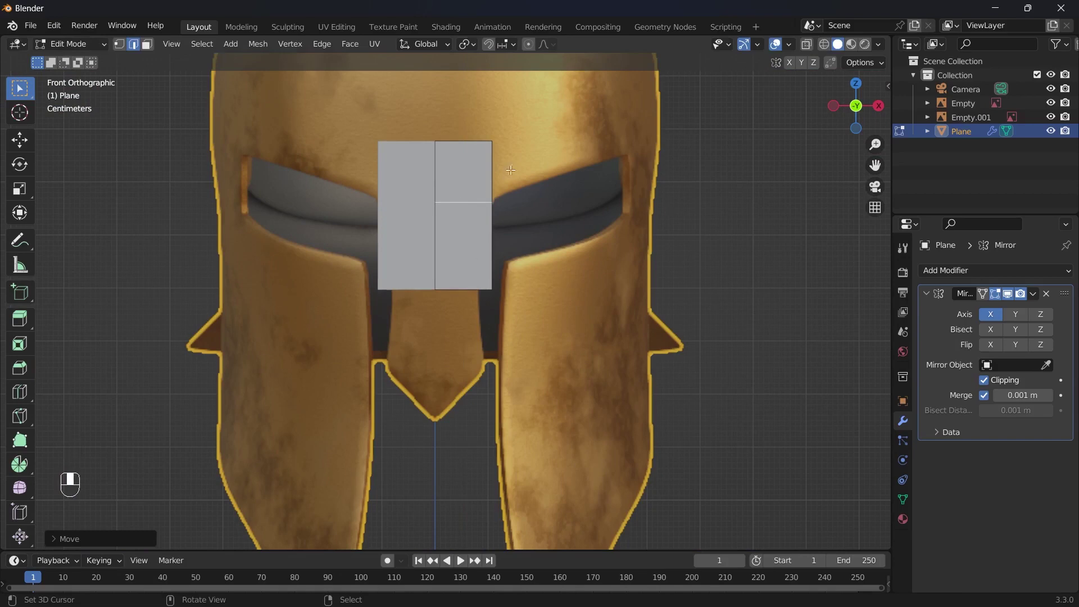
key("alt+z")
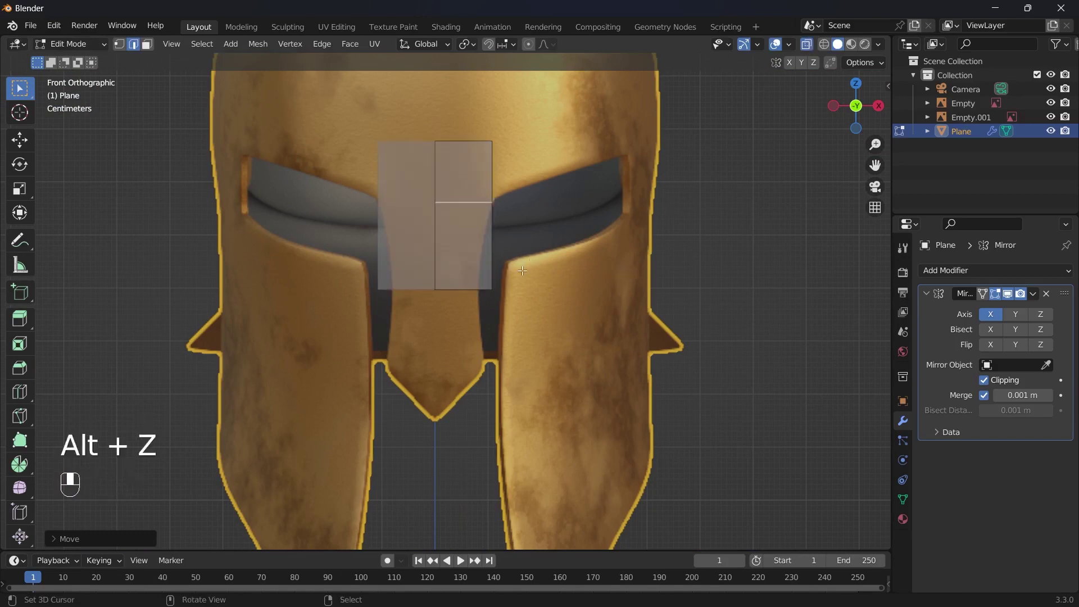
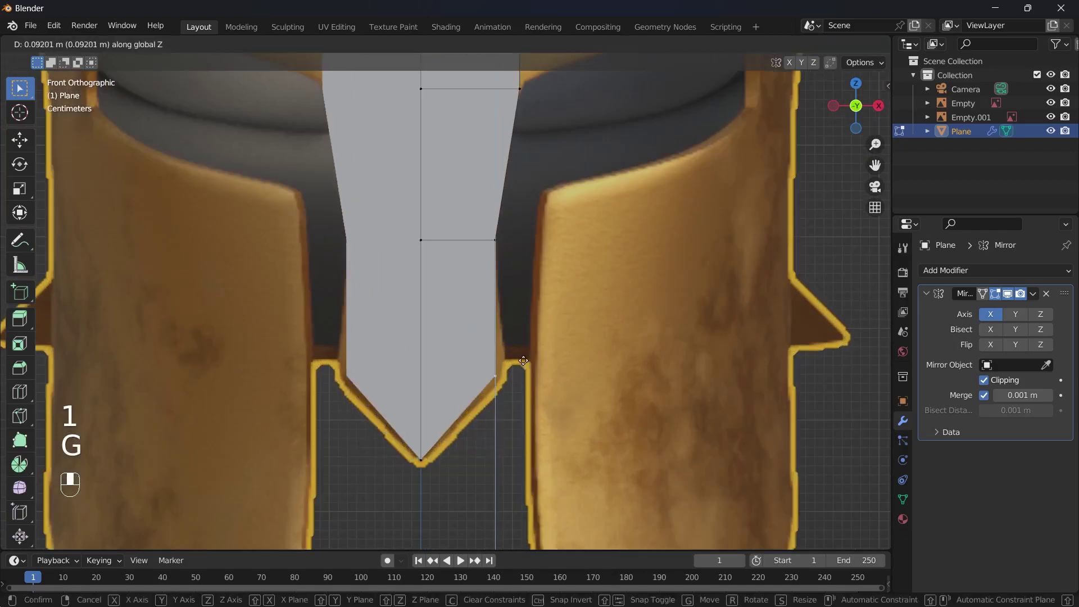
key("Tab")
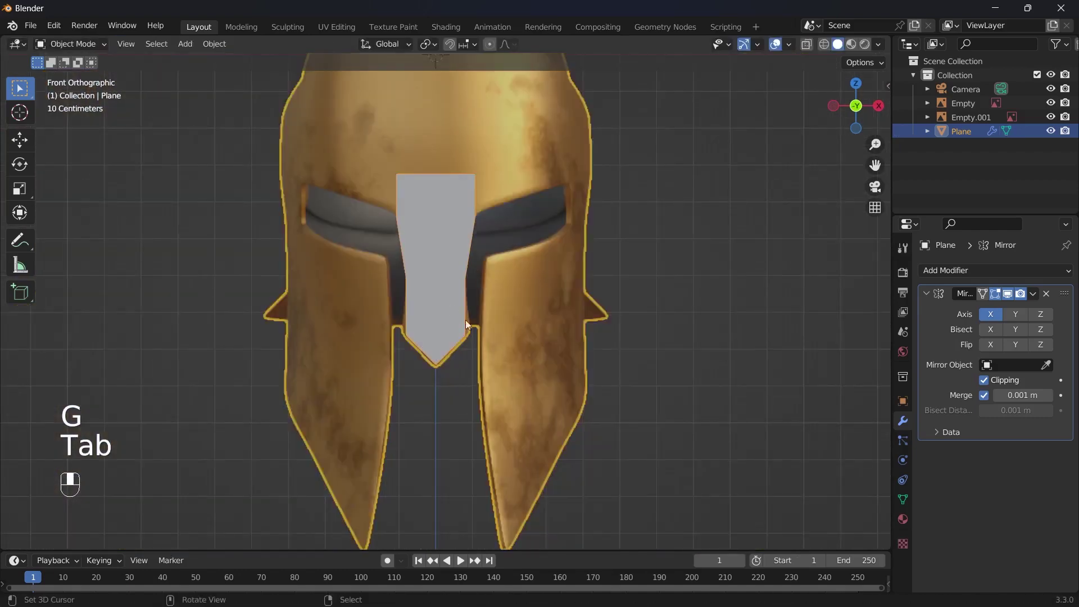
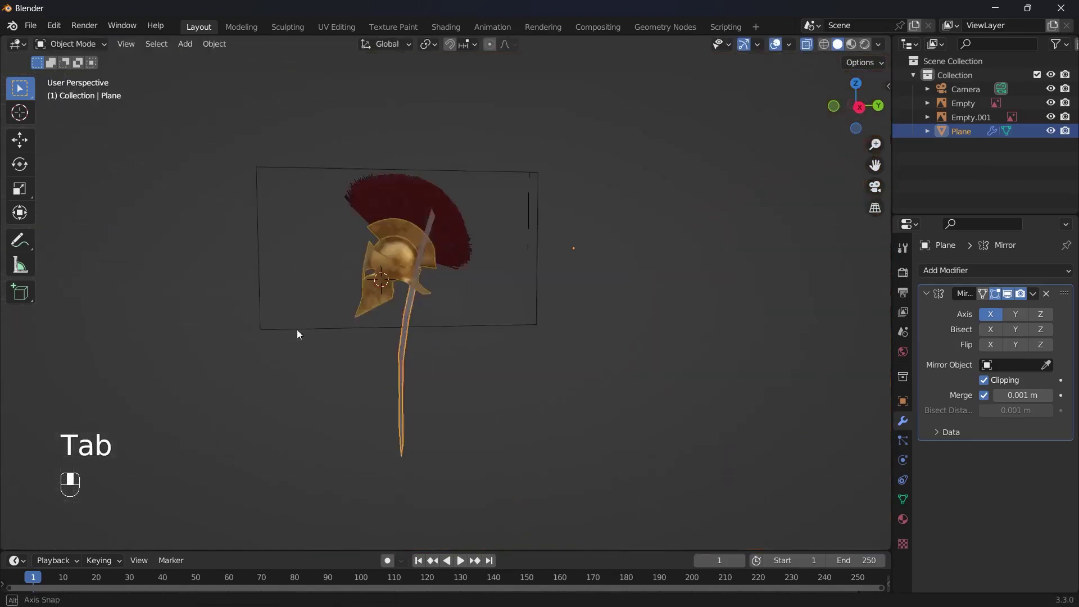
- Return the strip to Edit Mode and line it up in front orthographic view over the reference
key("alt+z")
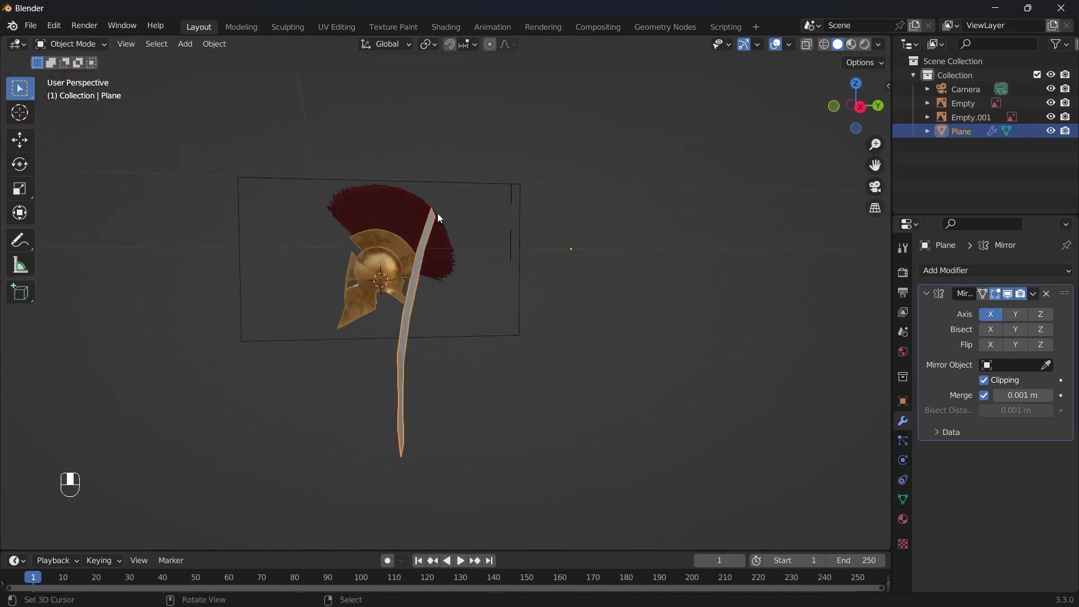
key("`")
key("`")
key("Tab")
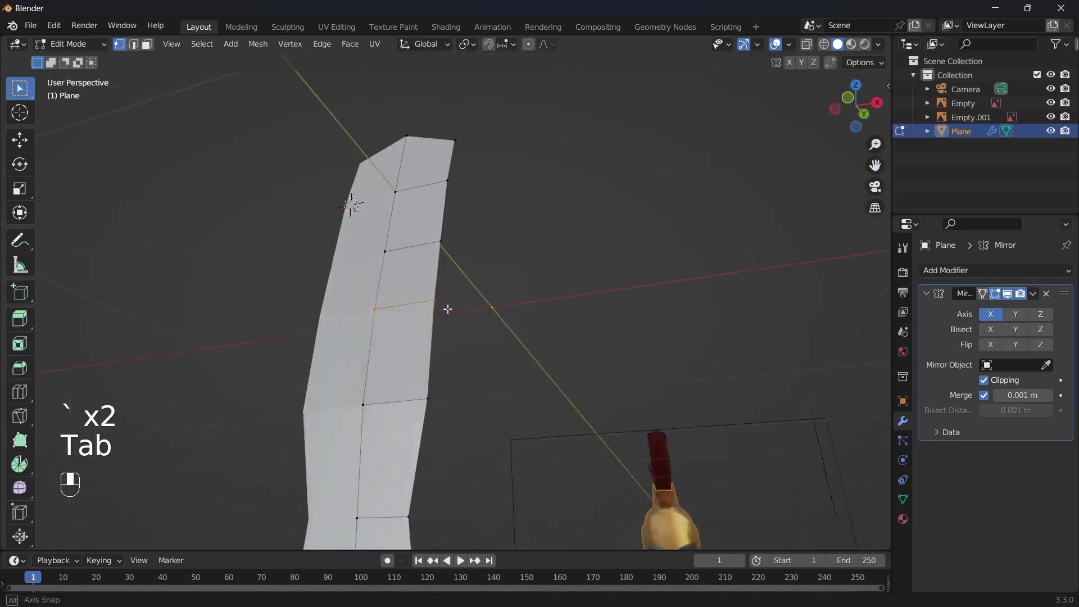
key("`")
key("2")
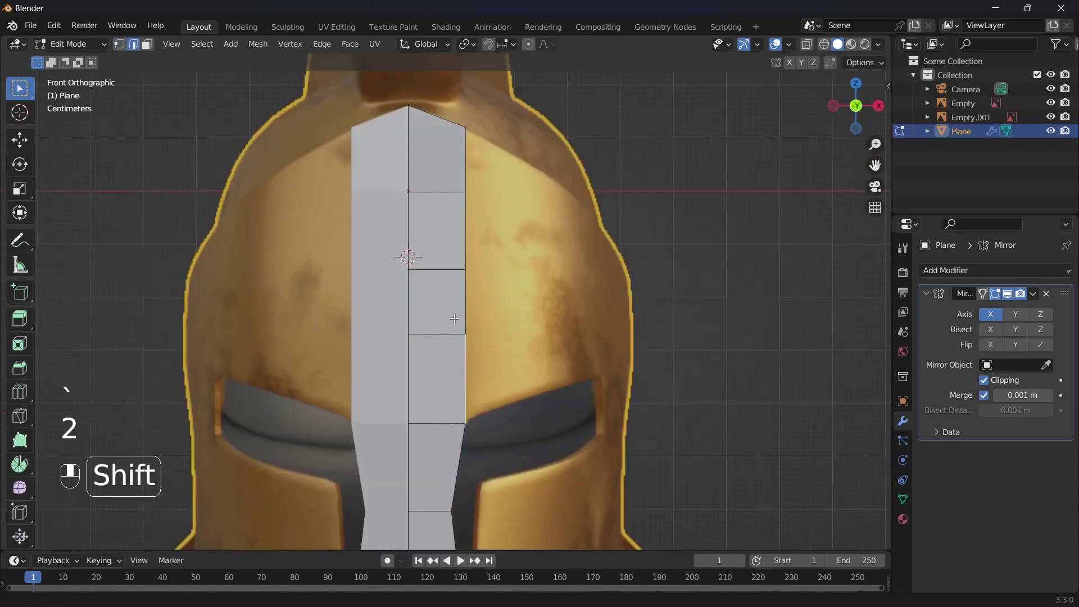
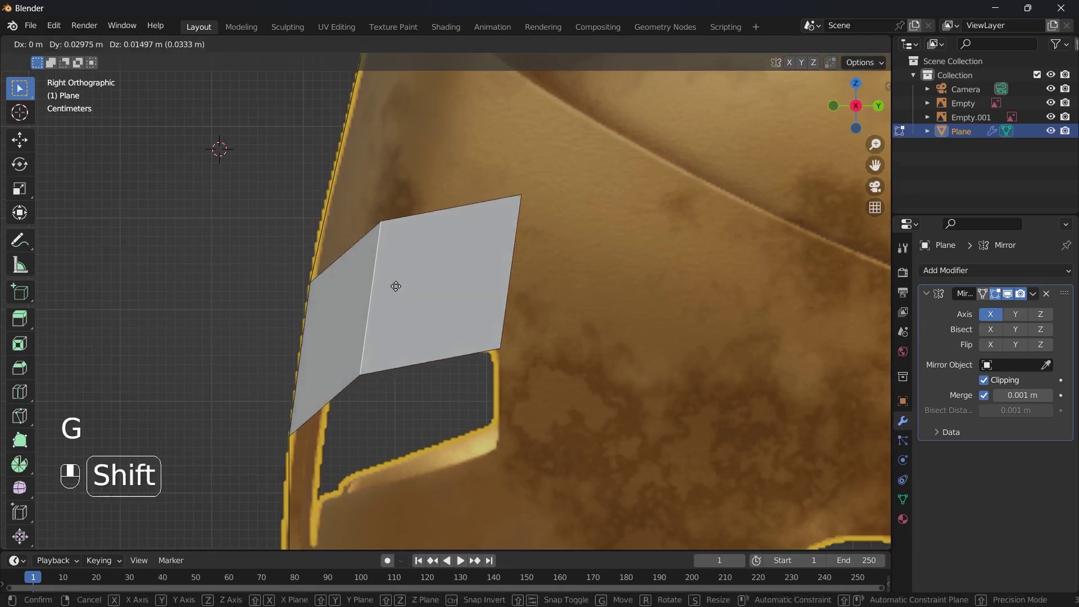
- Extrude faces sideways from the strip's edge and position them over the brow in front view
left_click_drag(515, 227, 530, 241)
key("`")
left_click_drag(481, 227, 540, 286)
left_click_drag(540, 285, 480, 272)
key("`")
key("alt+z")
key("2")
left_click_drag(481, 271, 565, 229)
- Extrude further brow faces outward above the eye openings and adjust them against the reference
left_click(565, 229)
middle_click(567, 229)
key("g")
left_click_drag(572, 233, 541, 266)
key("Tab")
key("Tab")
left_click_drag(541, 265, 441, 302)
key("1")
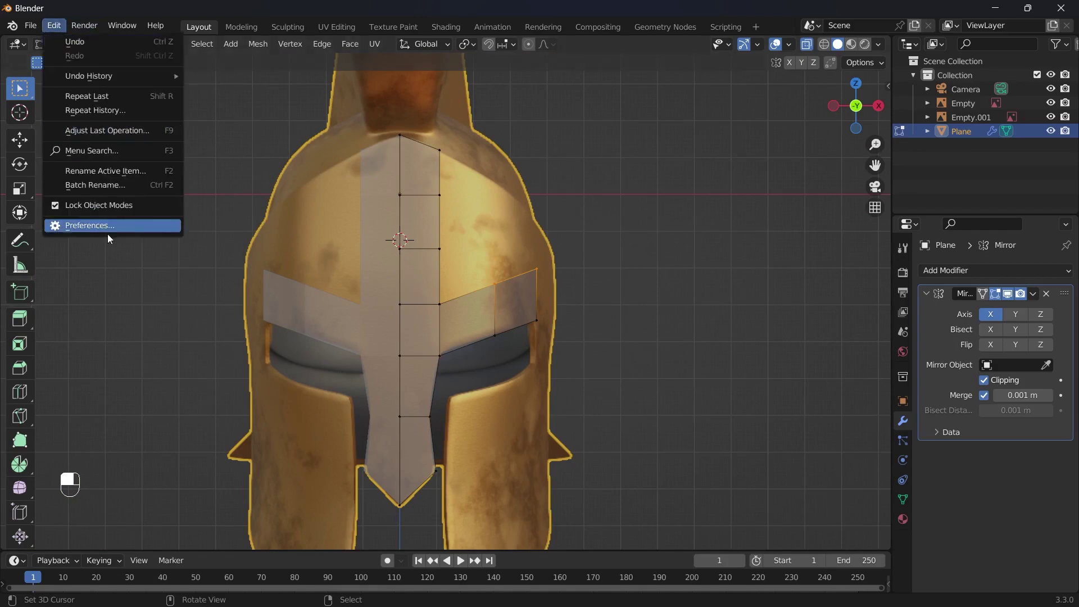
- Open Edit > Preferences on the Add-ons list to check an add-on
left_click_drag(131, 228, 325, 221)
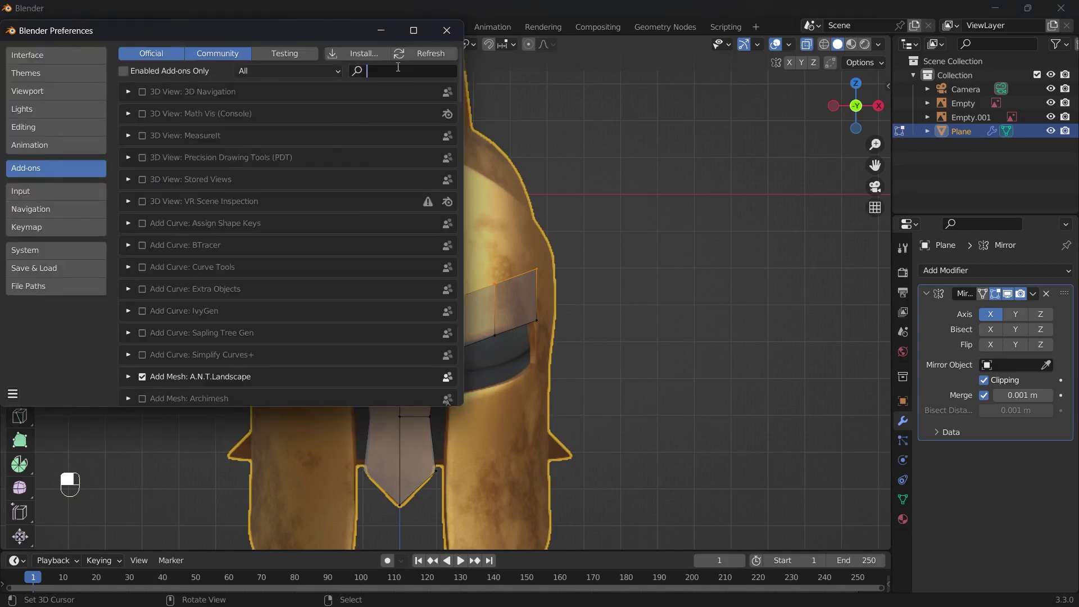
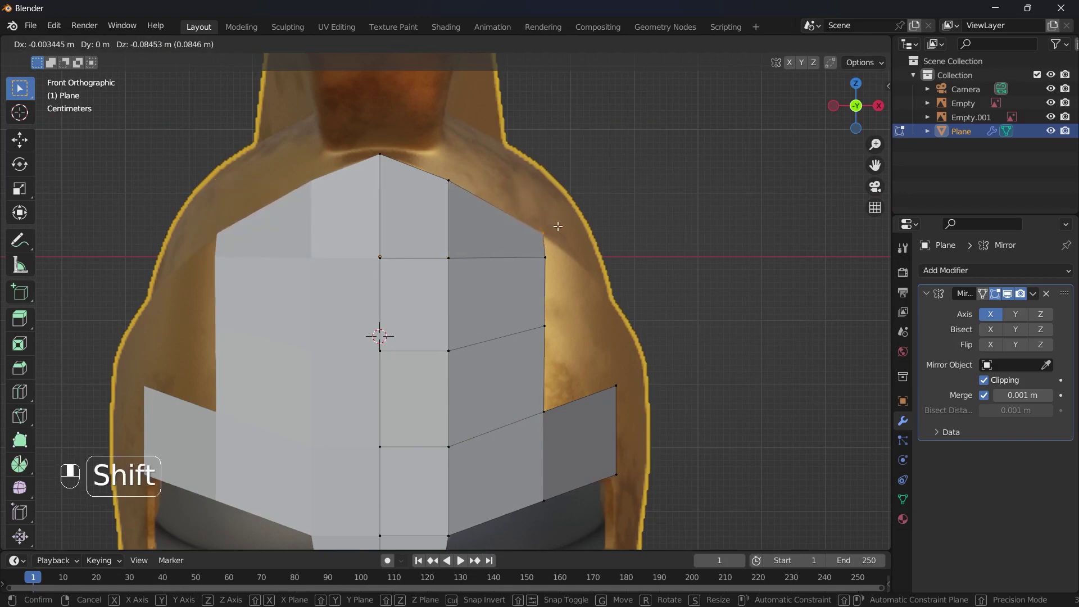
- Slide the side-flap faces down, then pull the flap's outer edge vertices onto the front reference outline
left_click_drag(569, 224, 415, 208)
key("`")
key("`")
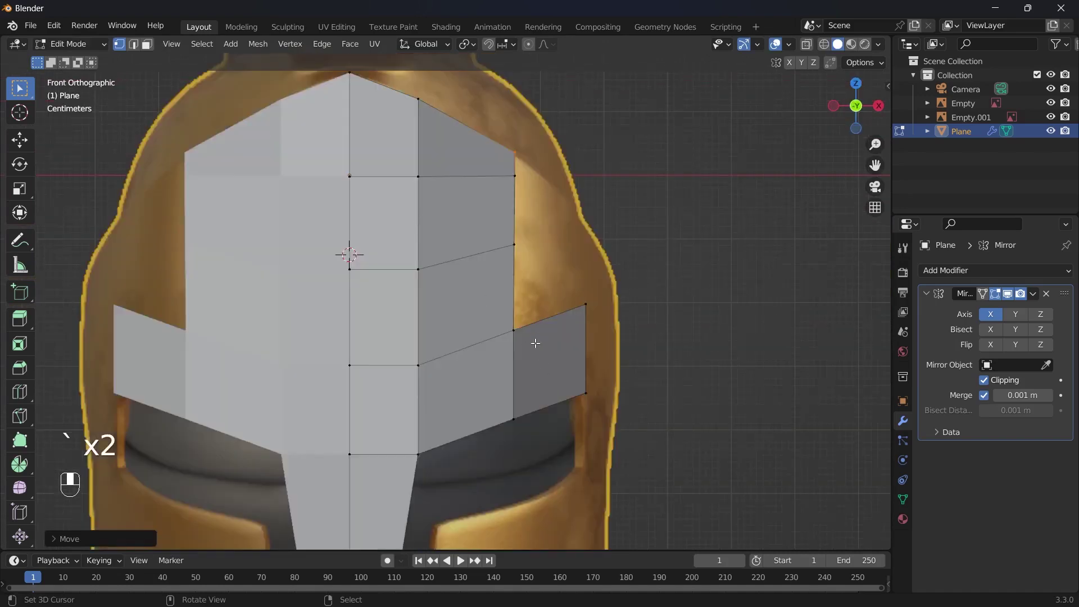
left_click(535, 332)
key("f")
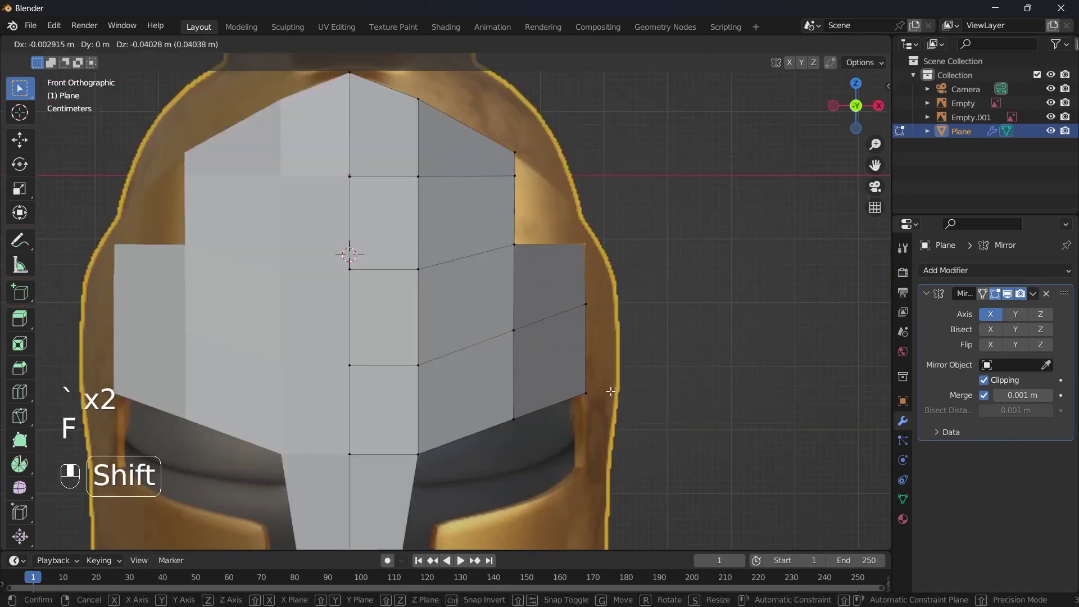
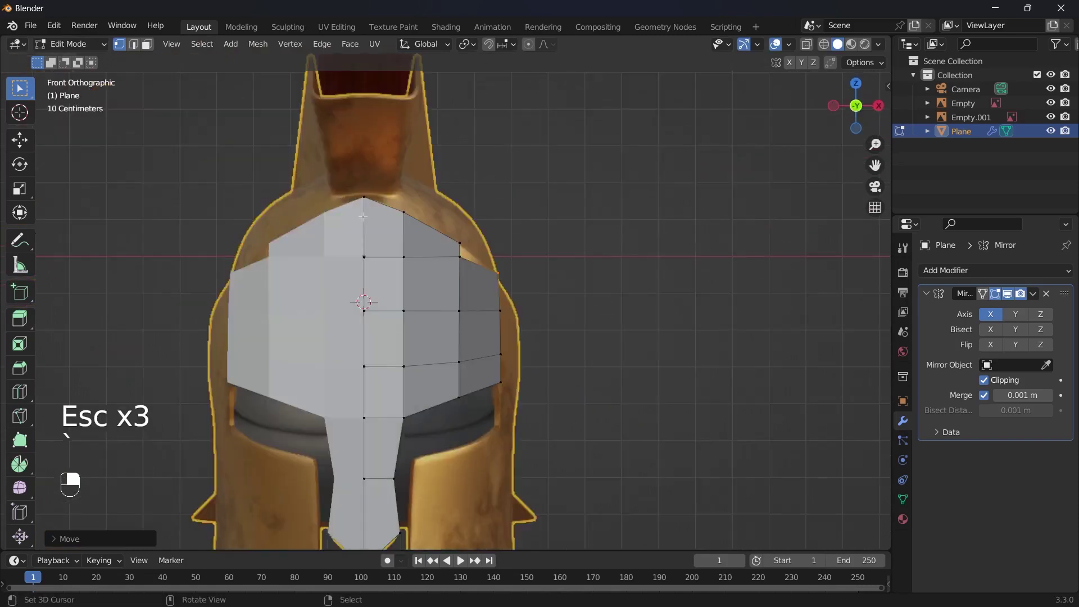
key("f")
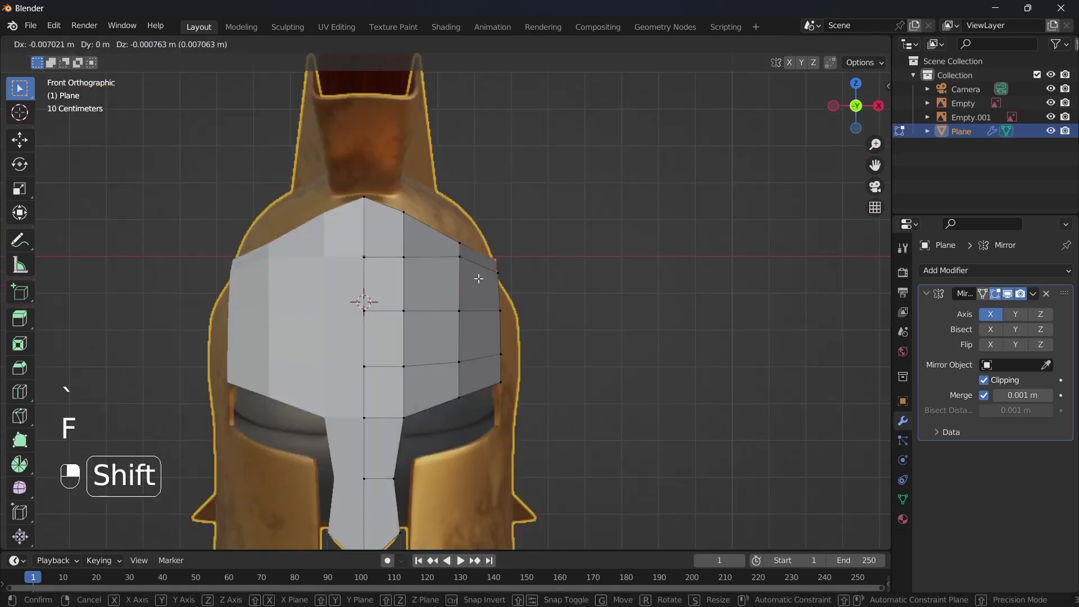
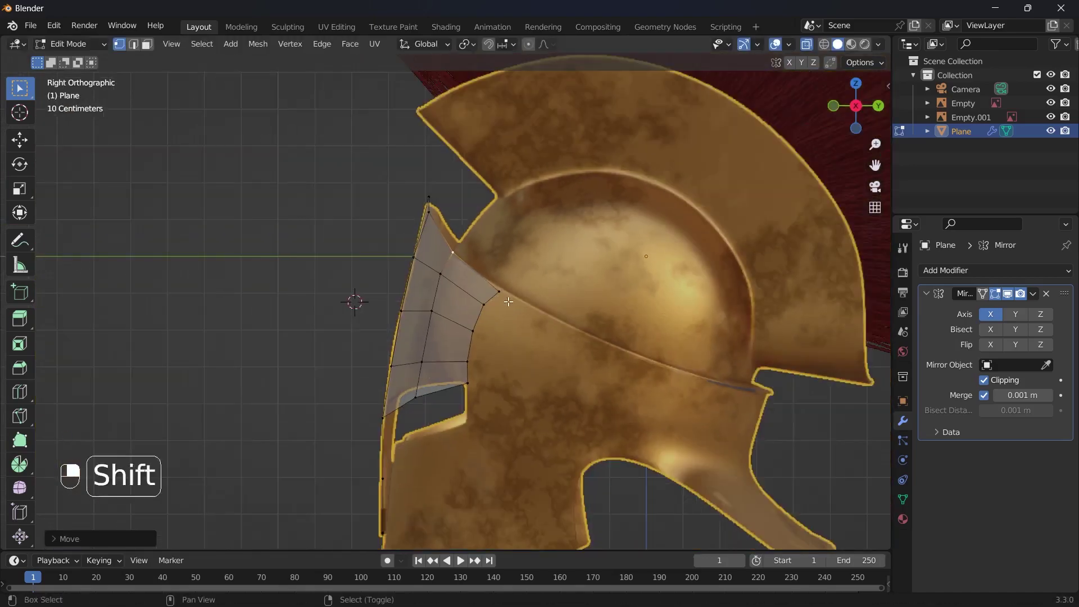
- Switch to the front reference view to check the corner vertex against the outline
key("`")
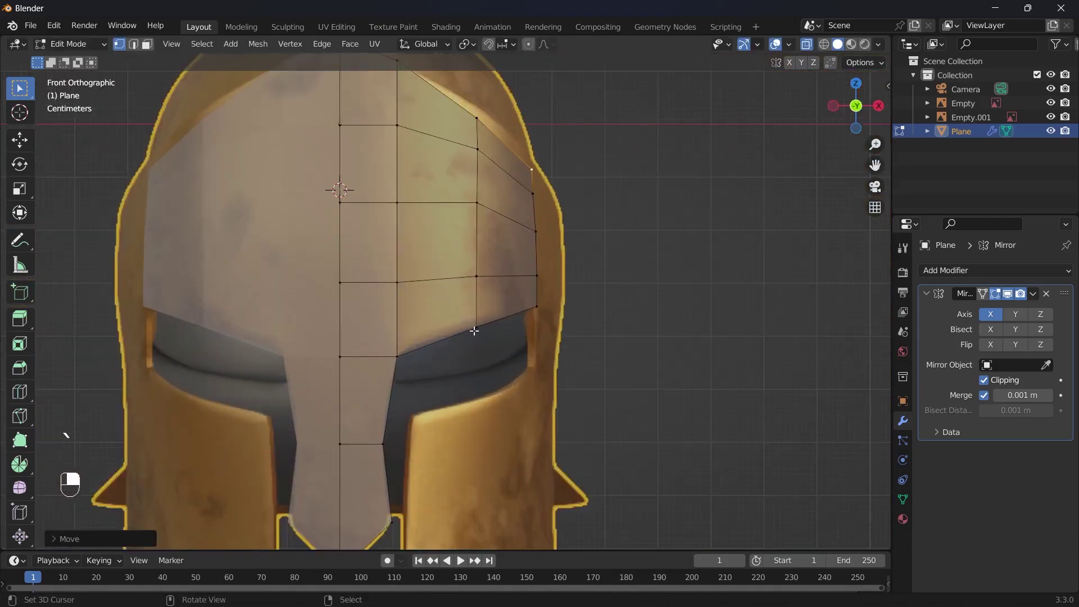
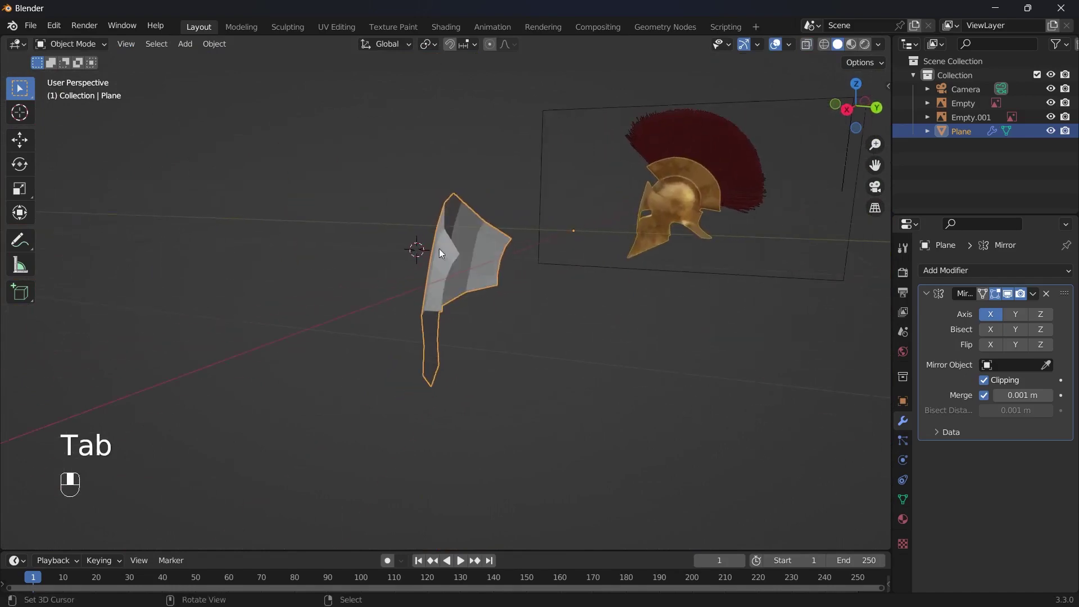
- Switch to the side orthographic view over the helmet reference for brow-line editing
key("`")
key("`")
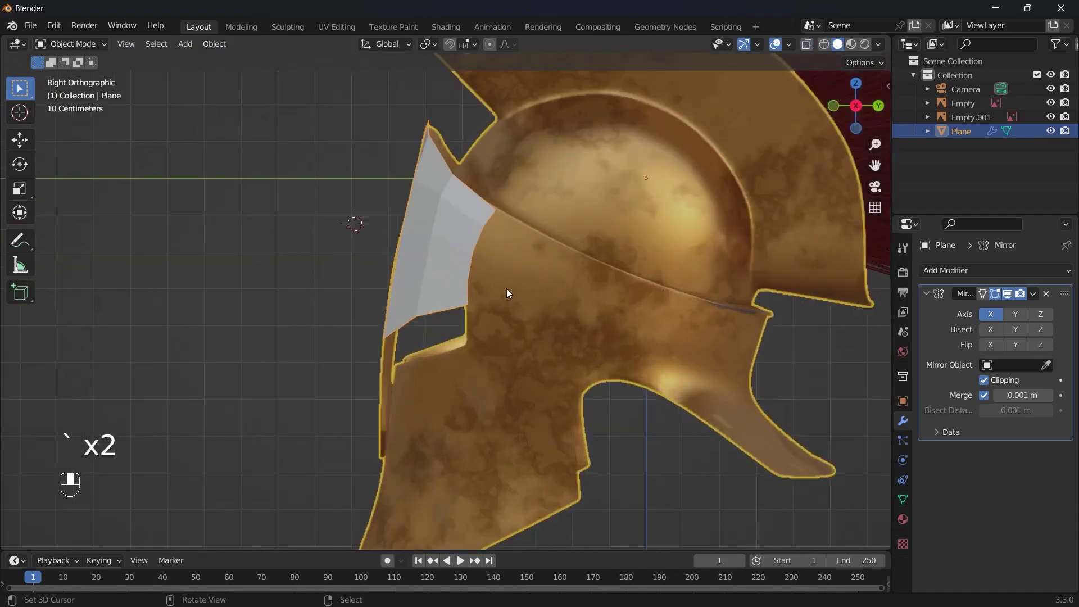
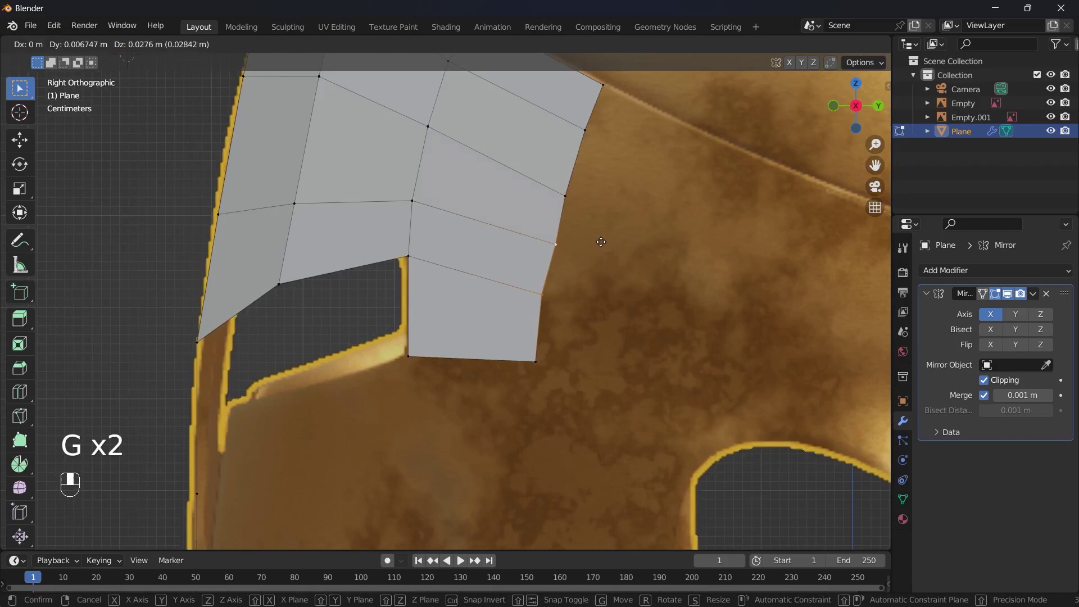
- Confirm the new strip of faces and nudge its vertices into a smoother curve along the side outline
left_click(585, 236)
left_click_drag(585, 236, 508, 207)
key("g")
key("`")
key("`")
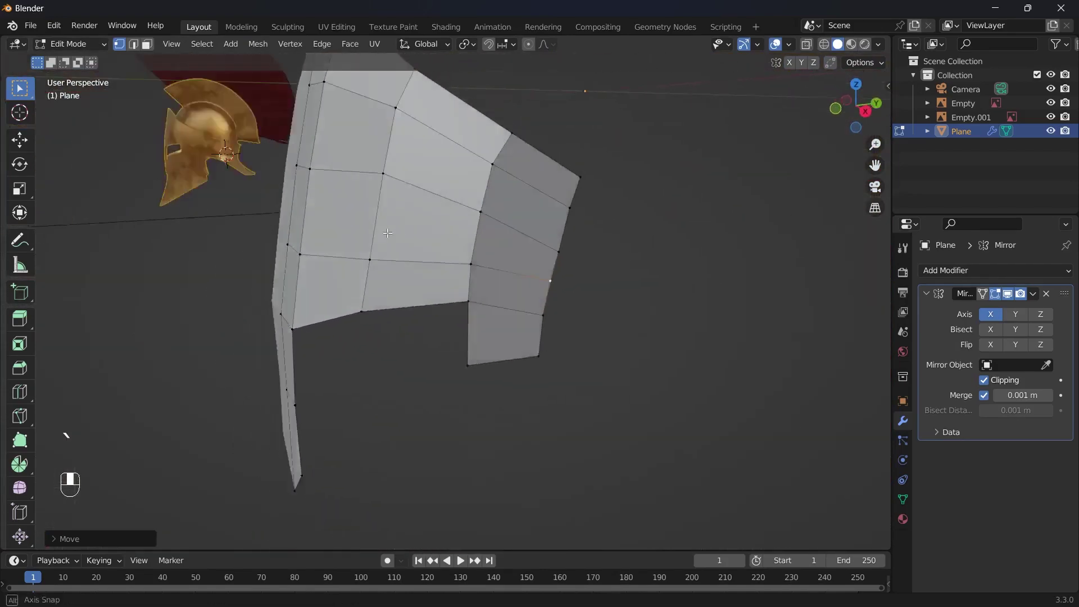
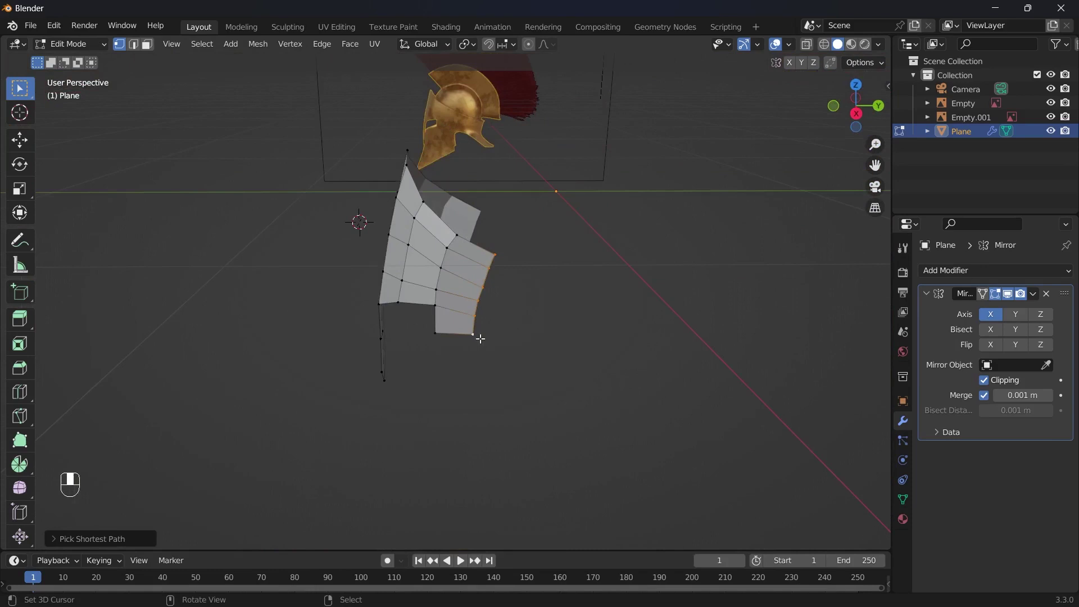
- Curve the shell's side edge vertices around the head from the top view
key("`")
key("g")
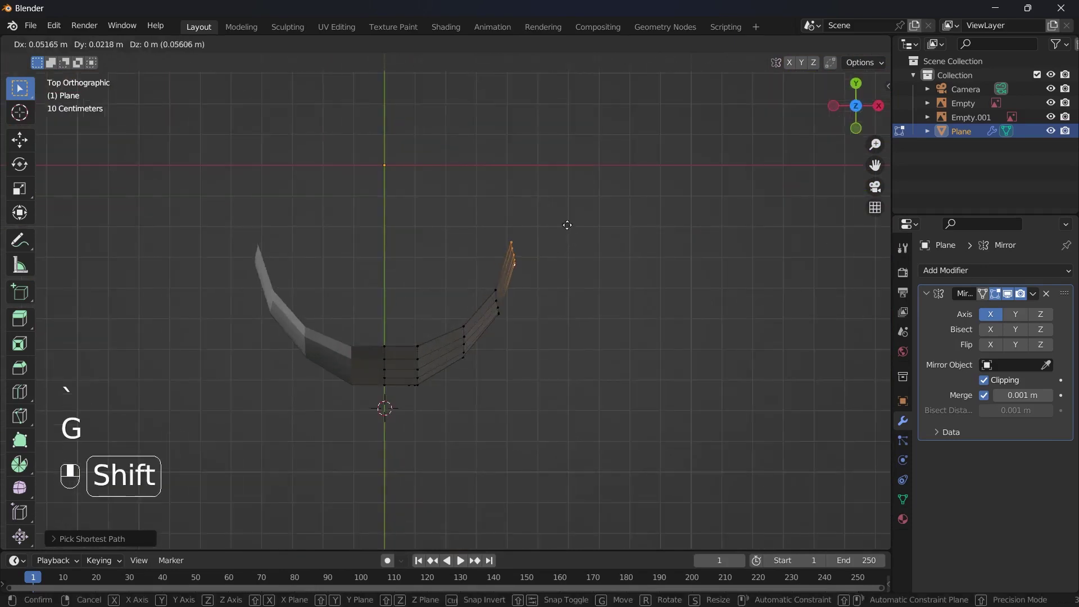
key("`")
key("Tab")
- Return to the side view with X-ray shading and extend the lower edge down toward the cheek
key("`")
key("alt+z")
key("Tab")
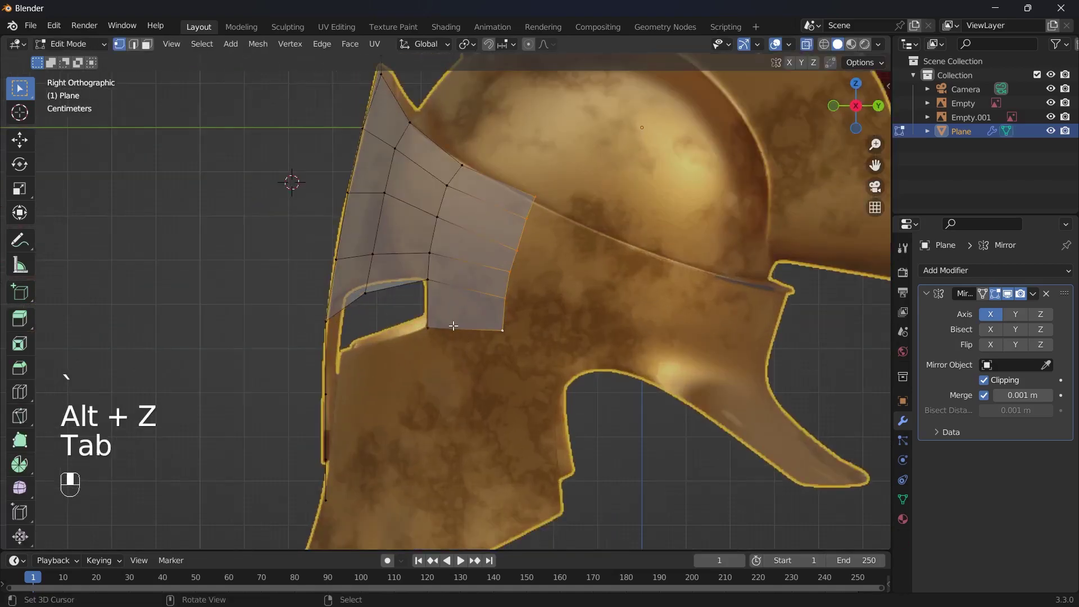
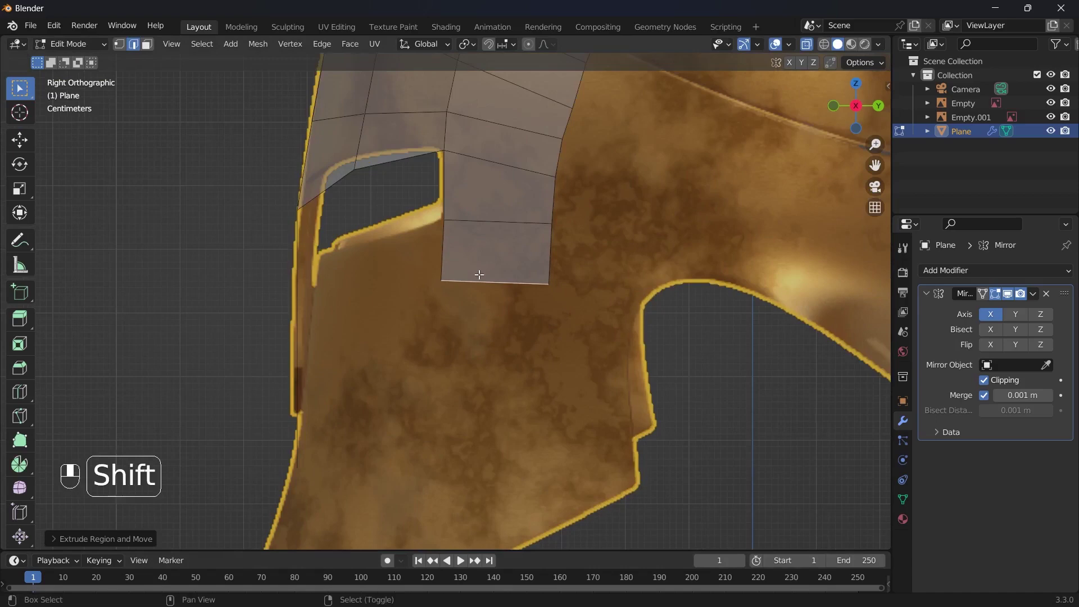
key("g")
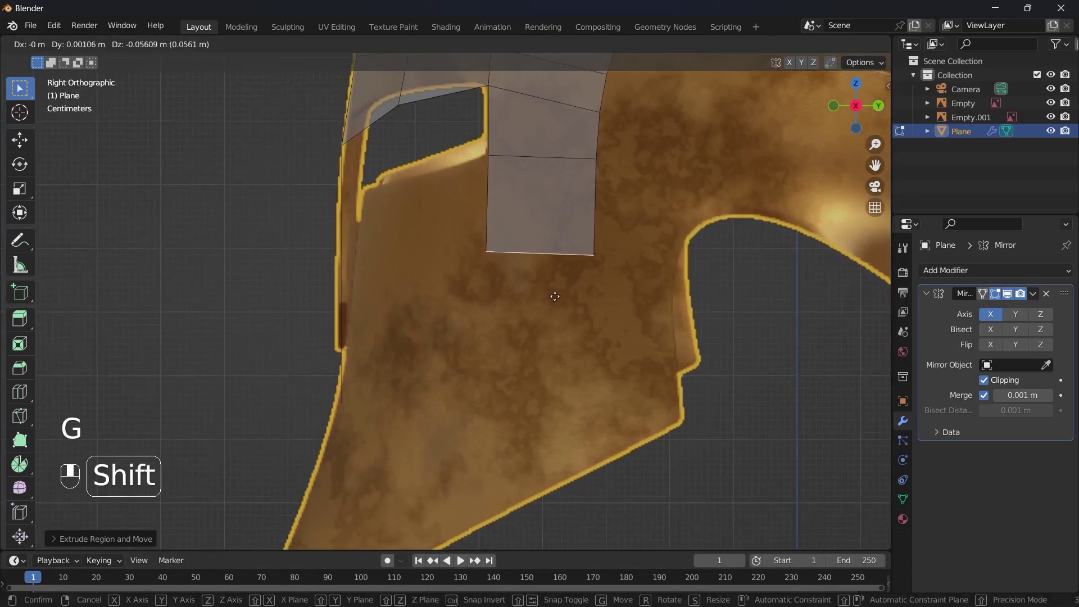
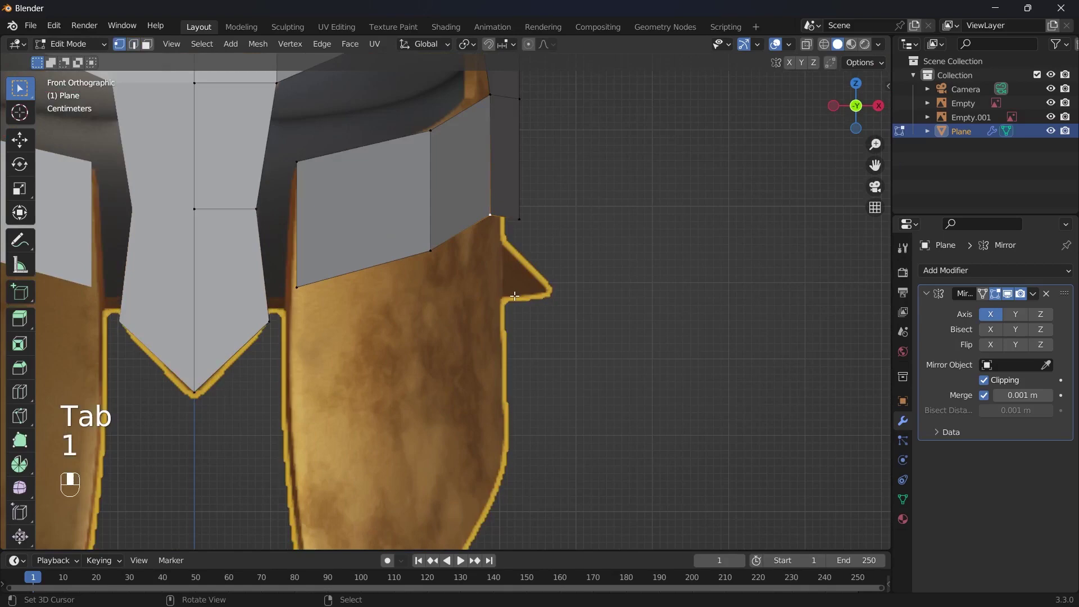
- Lower the corner vertex beside the eye opening, check it from the side, and return to Object Mode
key("g")
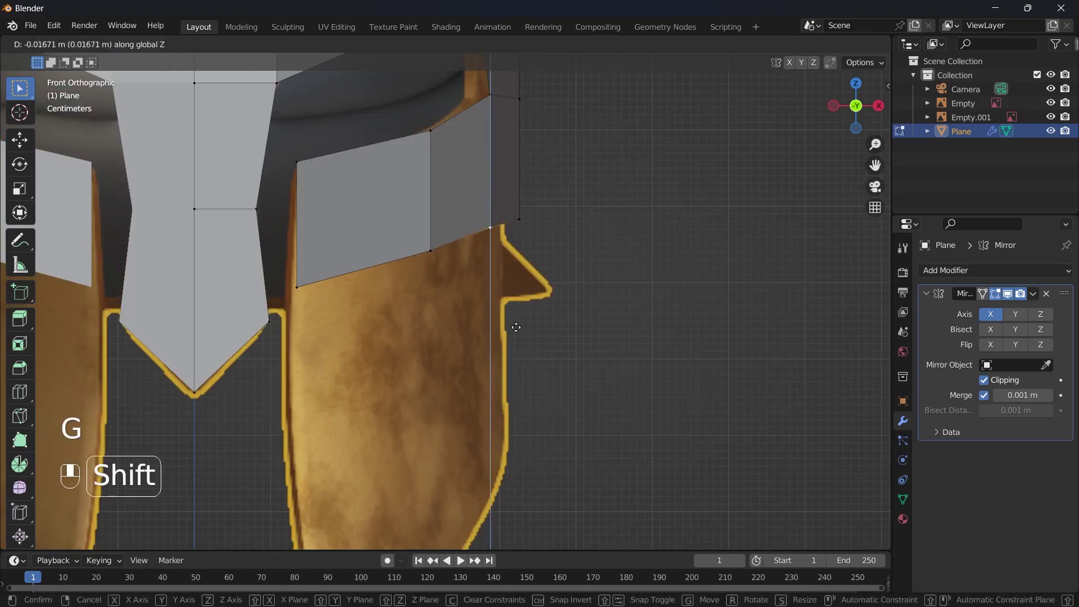
key("`")
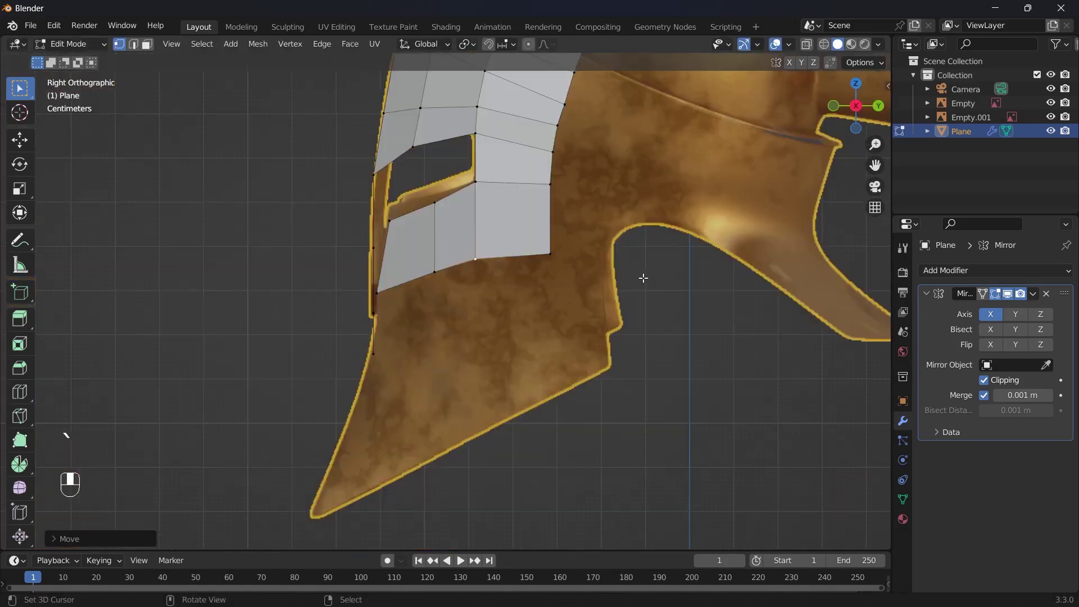
key("Tab")
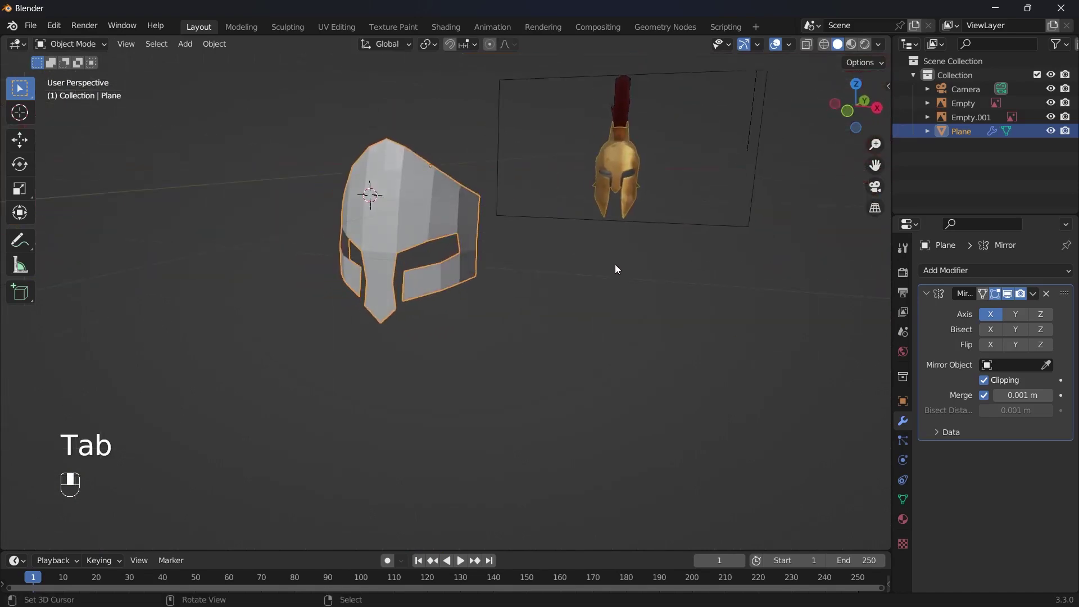
- View the shell straight-on against the front reference image
key("`")
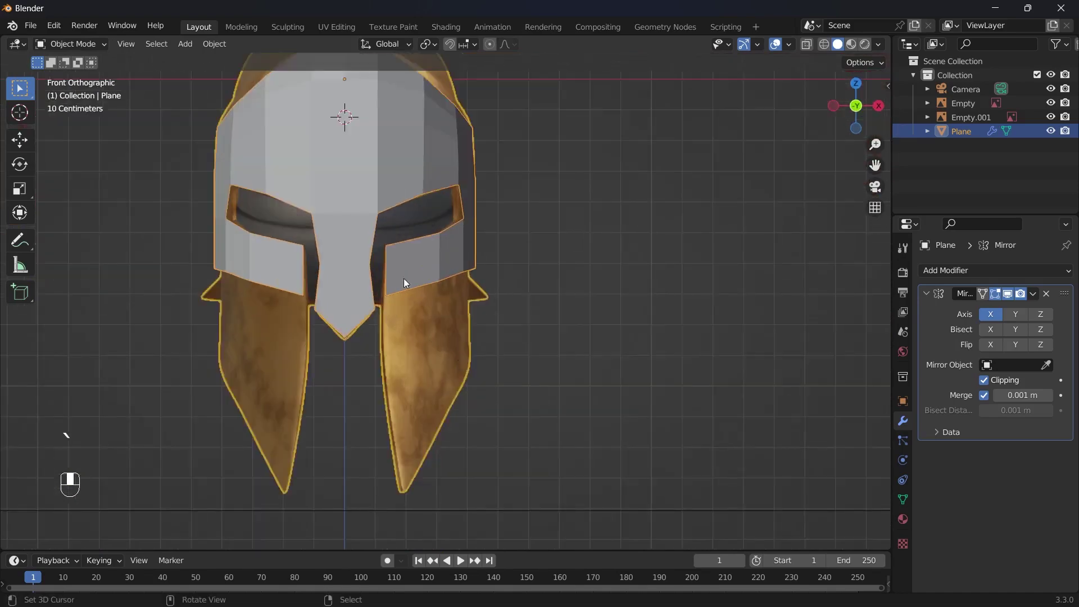
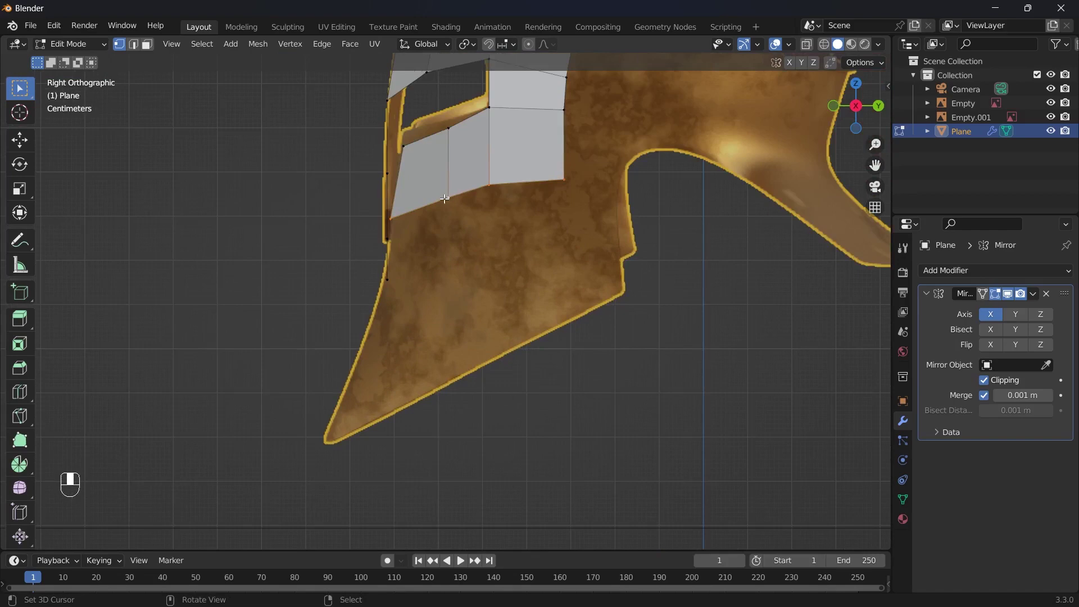
- Extrude the cheek guard edge down, scale its bottom flat, and extrude another row below it
key("e")
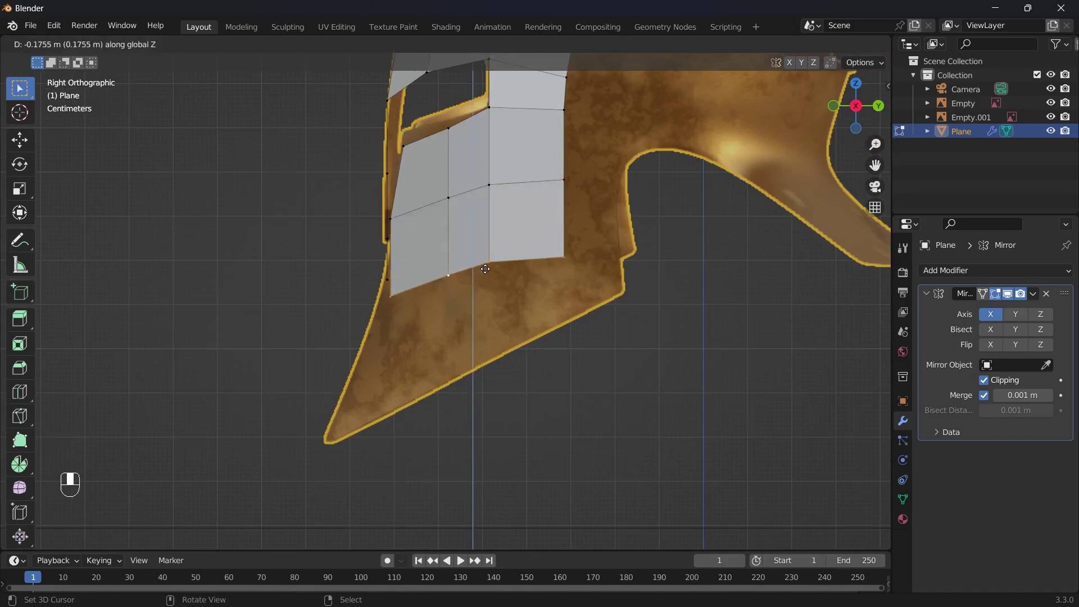
key("s")
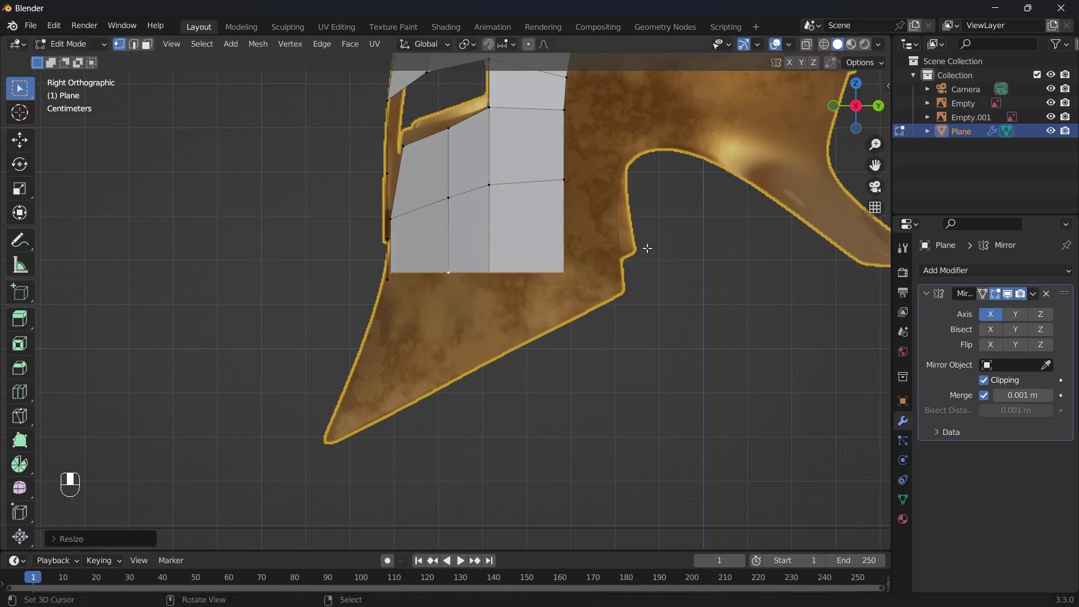
key("g")
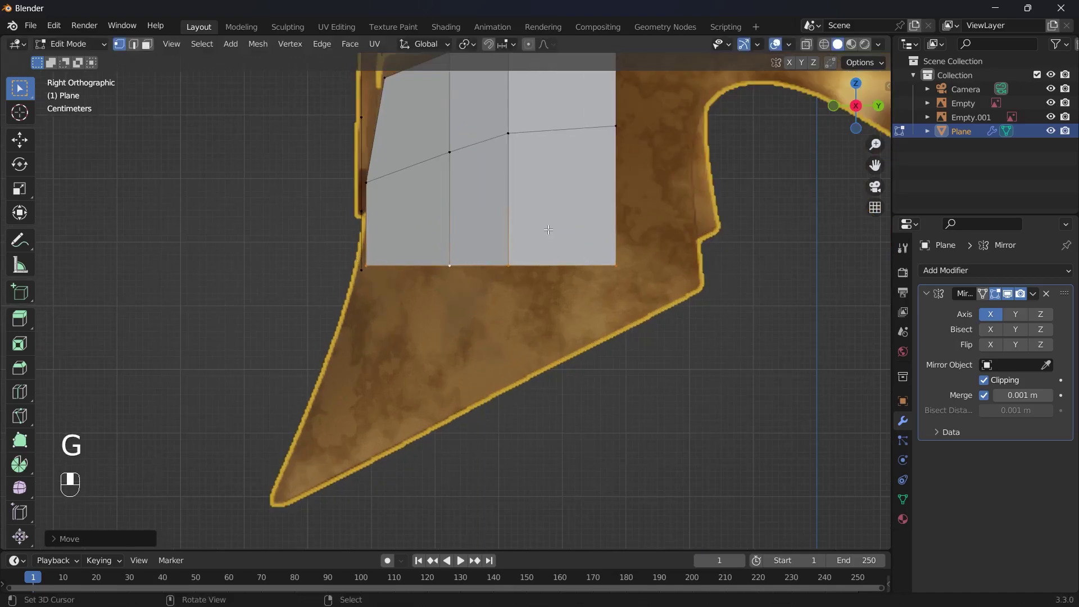
key("e")
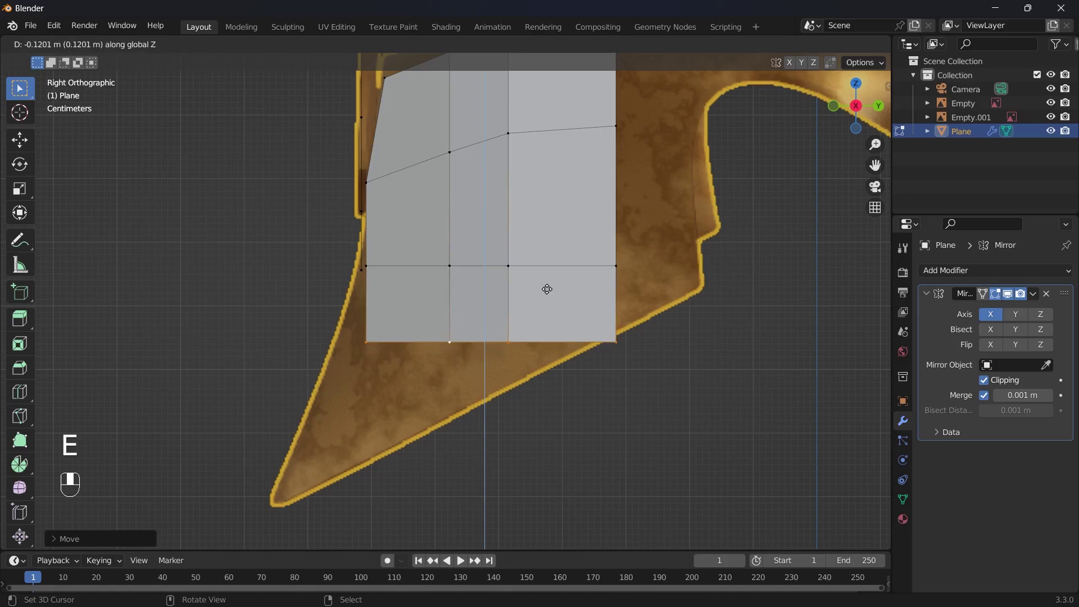
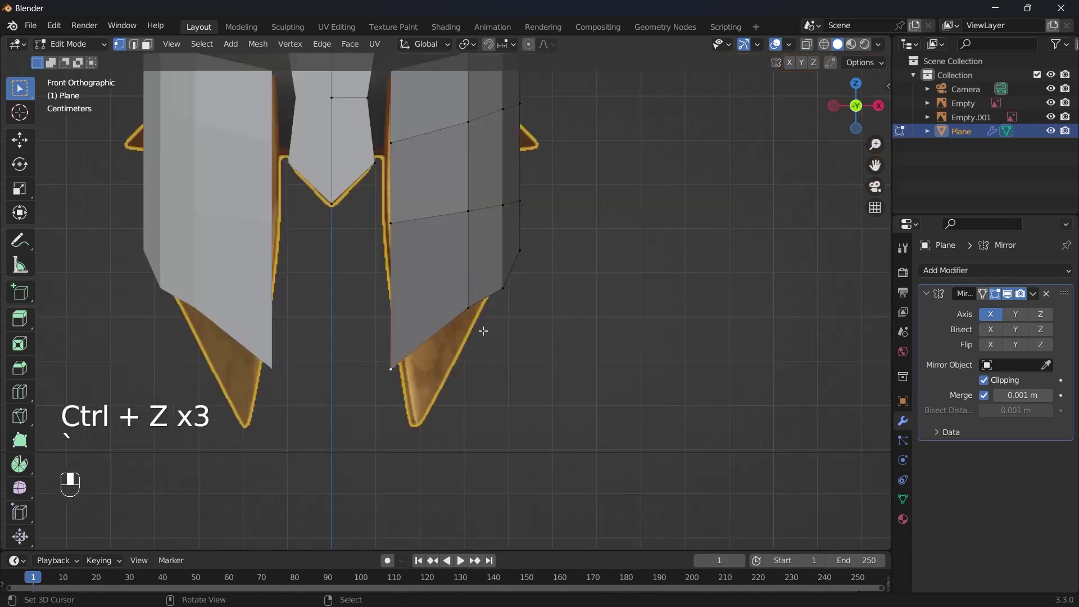
- Move the cheek guard tip into its tapered position and return to Object Mode
key("g")
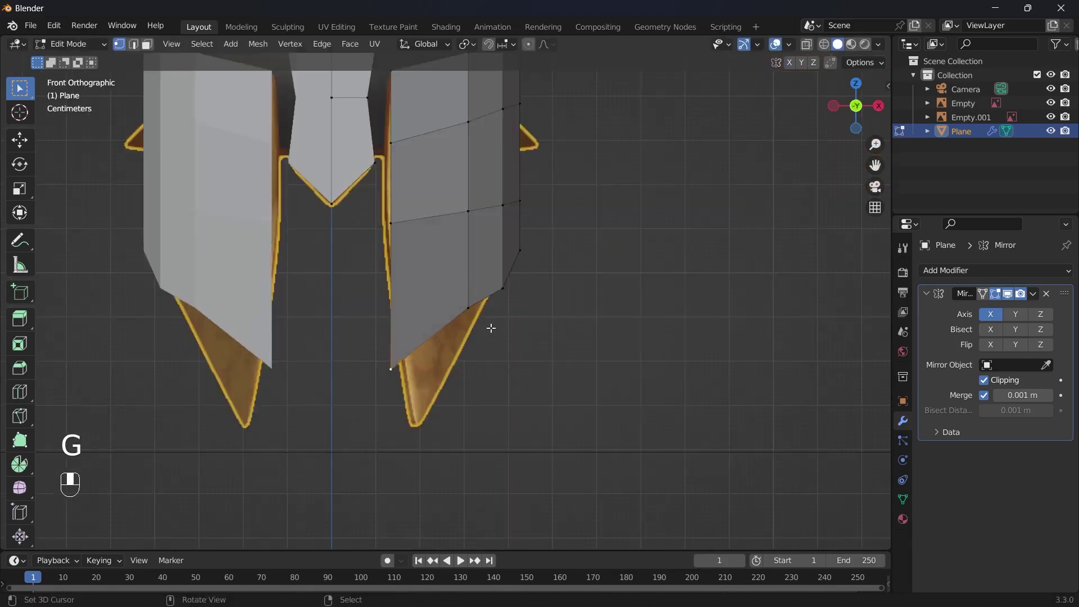
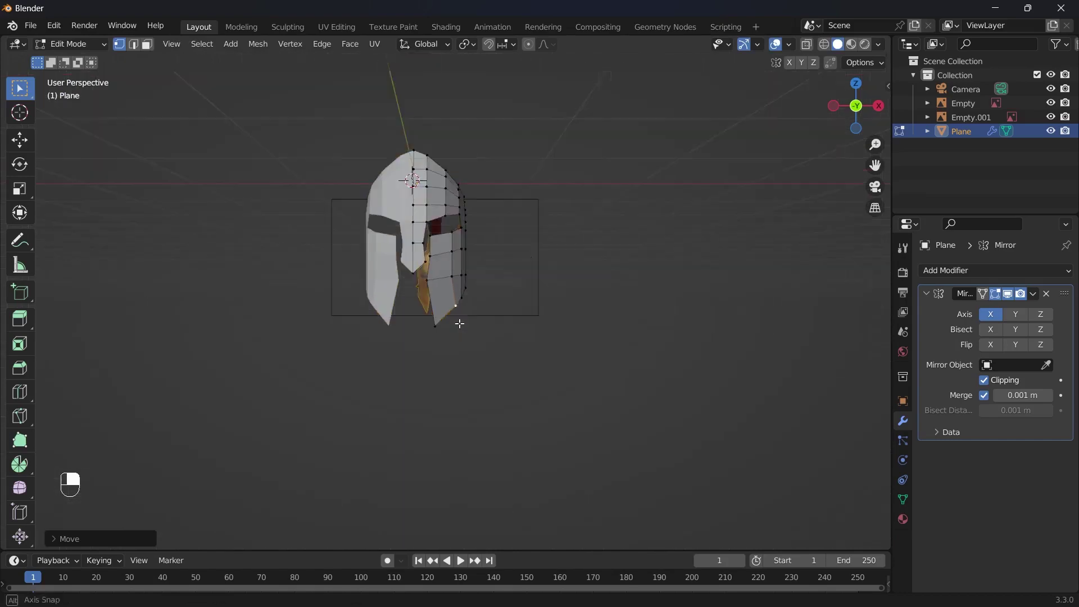
key("Tab")
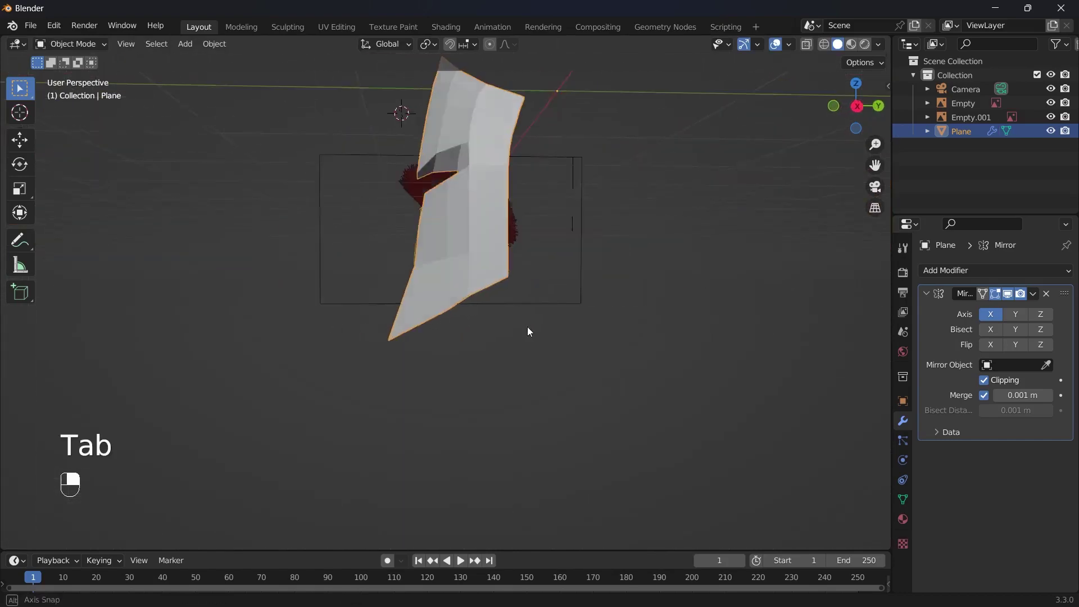
- Add a horizontal loop cut across the cheek guard's lower faces in Edit Mode
key("Tab")
key("ctrl+r")
left_click_drag(468, 245, 404, 232)
middle_click(417, 235)
key("2")
- Edge-slide the cheek guard loop and its corner vertex so the outline tapers cleanly
left_click(428, 233)
key("g")
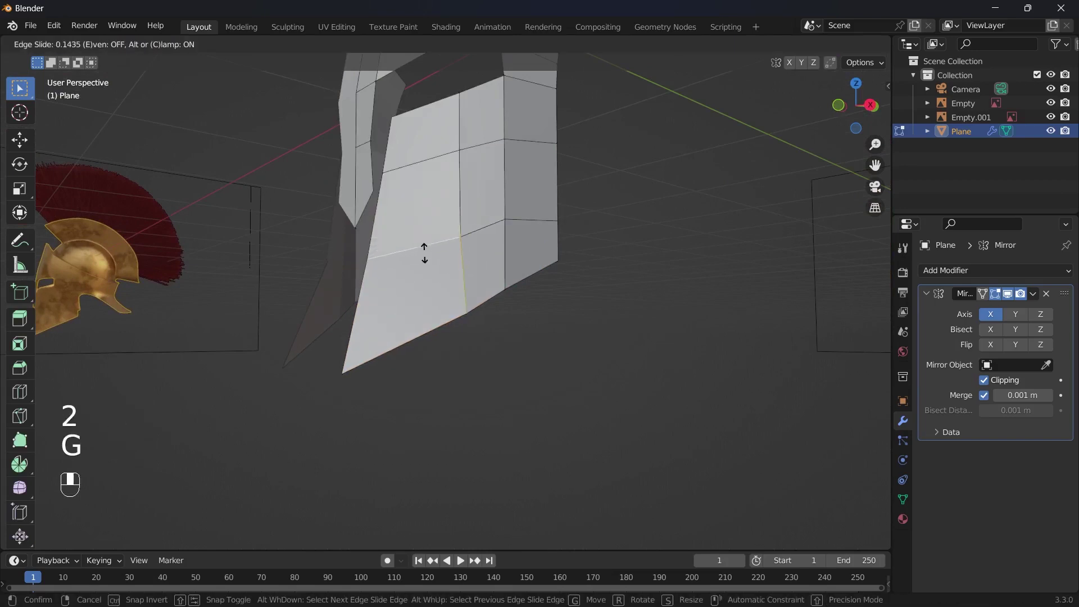
key("1")
key("g")
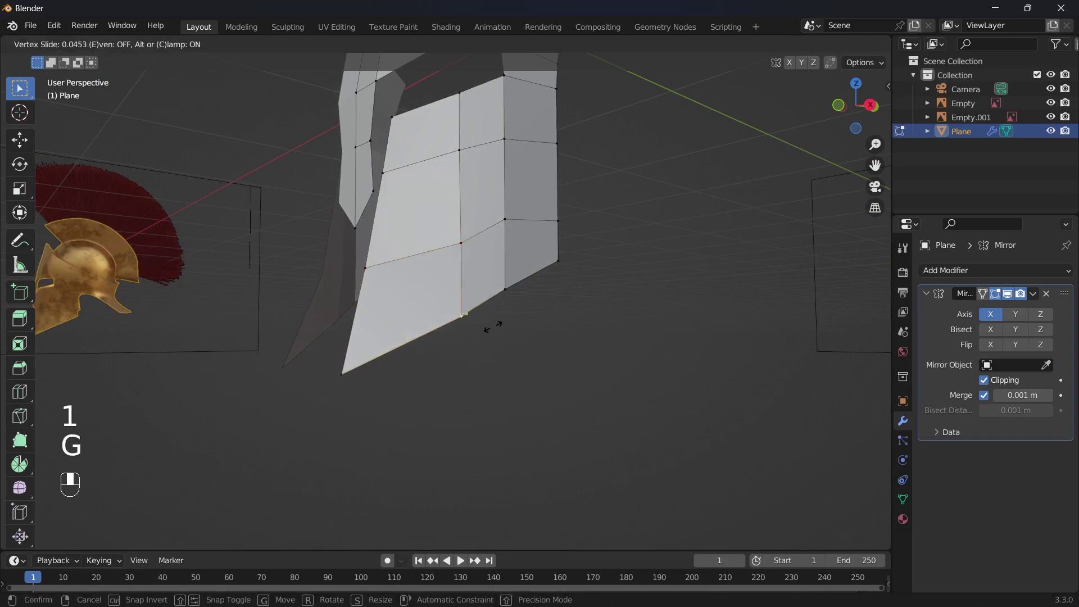
key("Tab")
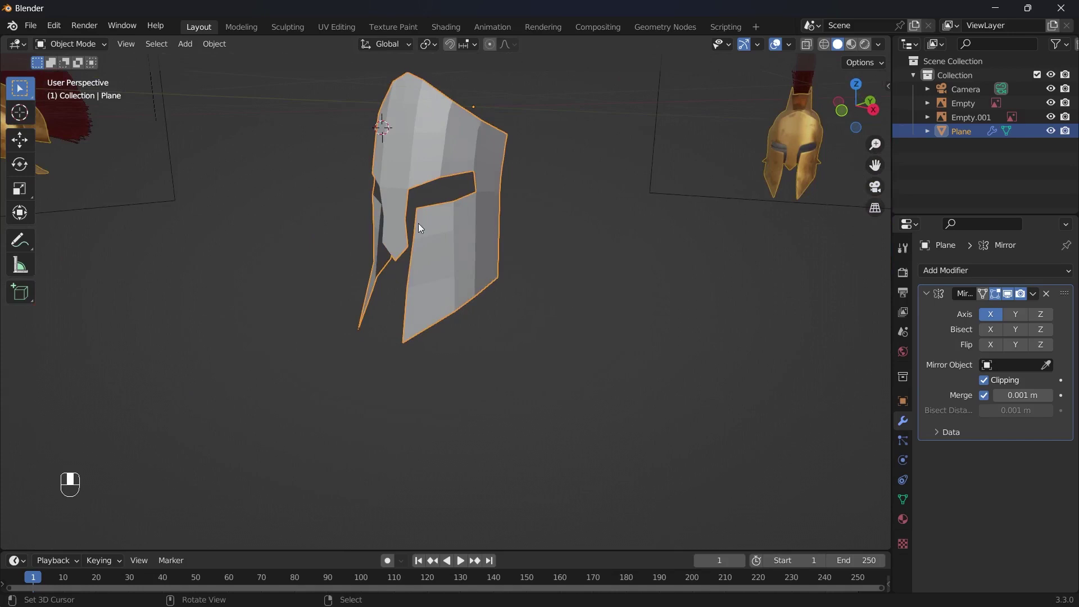
key("`")
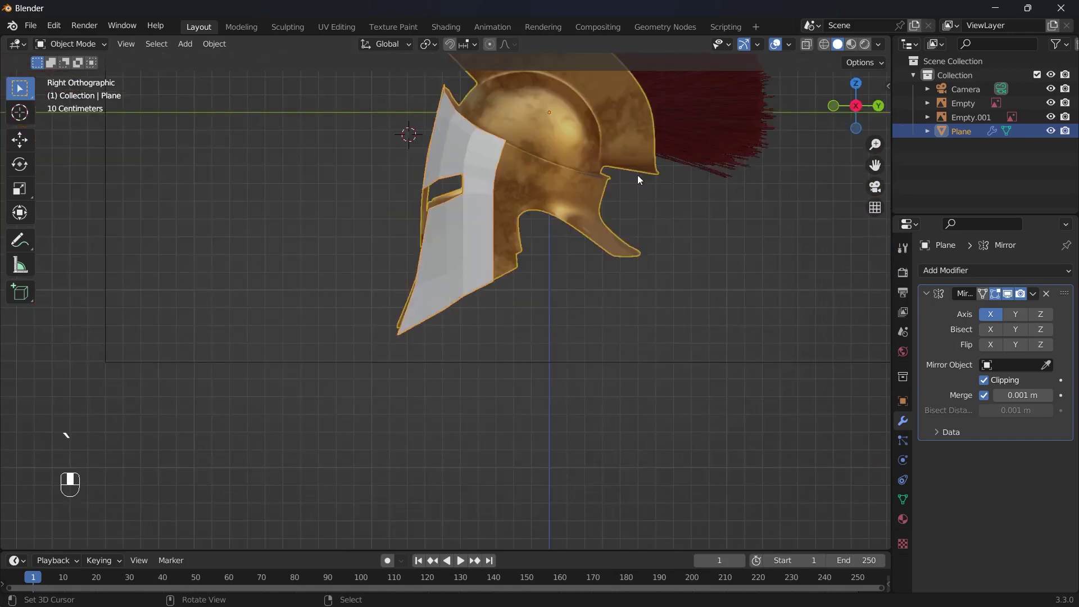